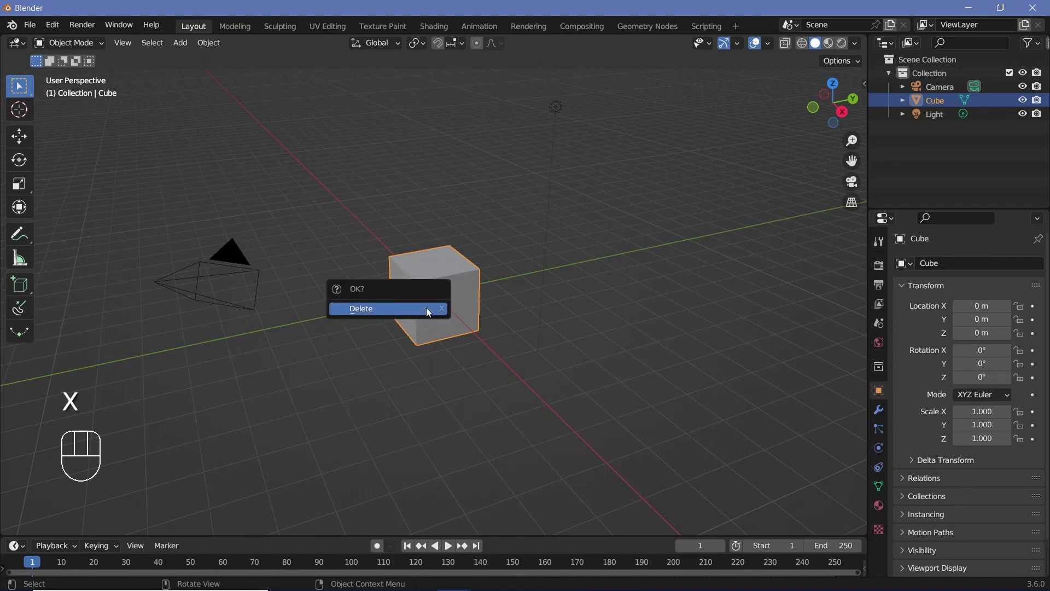
Delete the default cube and add a text object rotated 90° about X to stand upright.
{"action": "key", "text": "x"}
{"action": "left_click_drag", "start_coordinate": [442, 329], "coordinate": [442, 302]}
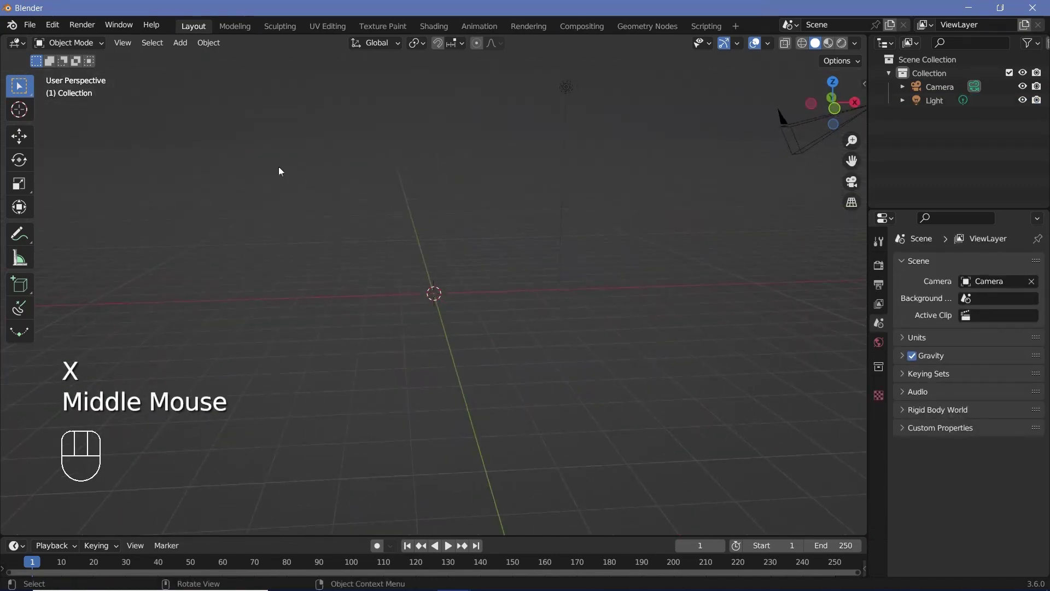
{"action": "key", "text": "shift+a"}
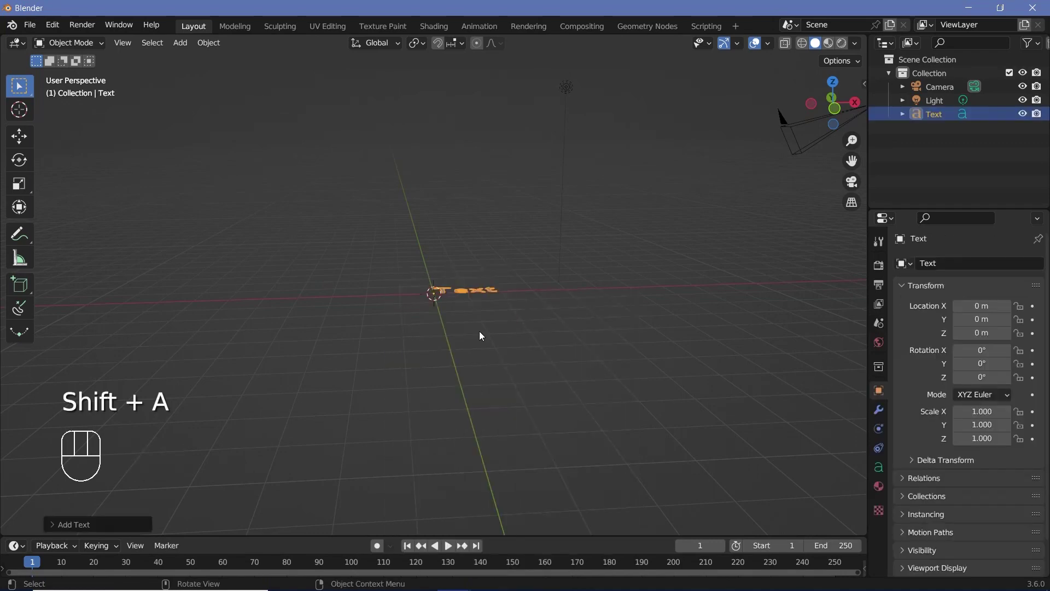
{"action": "key", "text": "r"}
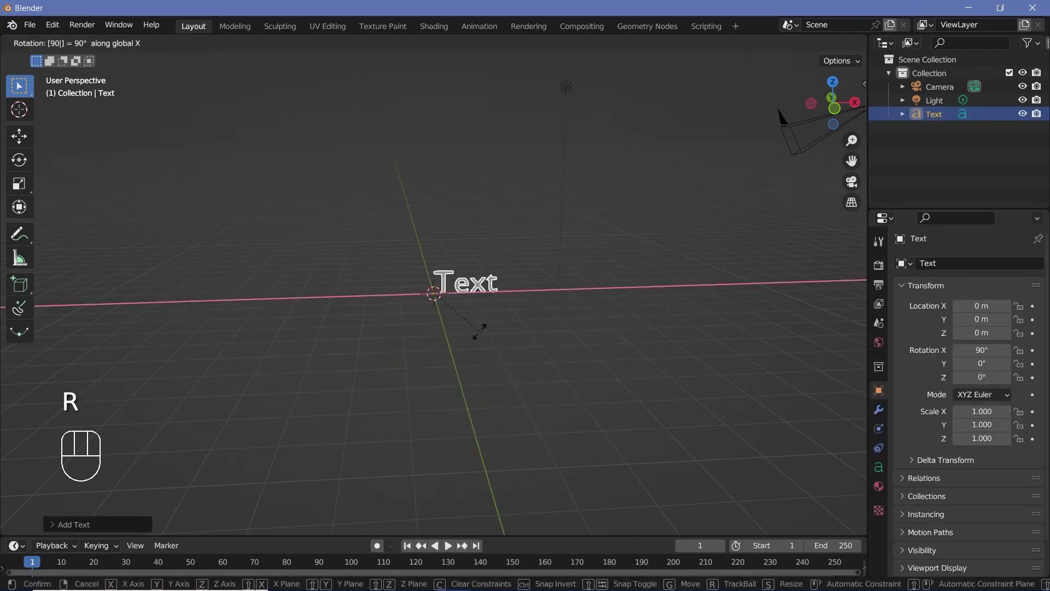
{"action": "key", "text": "Tab"}
Replace the default word so the text object reads BUBBLES.
{"action": "key", "text": "BackSpace"}
{"action": "key", "text": "BackSpace"}
{"action": "key", "text": "BackSpace"}
{"action": "key", "text": "BackSpace"}
{"action": "key", "text": "shift+b"}
{"action": "key", "text": "shift+u"}
{"action": "key", "text": "shift+b"}
{"action": "key", "text": "shift+b"}
{"action": "key", "text": "shift+s"}
{"action": "key", "text": "Return"}
{"action": "key", "text": "BackSpace"}
{"action": "key", "text": "Tab"}
Set the text's paragraph alignment to Center horizontally and Middle vertically.
{"action": "scroll", "scroll_direction": "up", "scroll_amount": 3}
{"action": "middle_click", "coordinate": [448, 308]}
{"action": "middle_click", "coordinate": [409, 300]}
{"action": "left_click", "coordinate": [878, 470]}
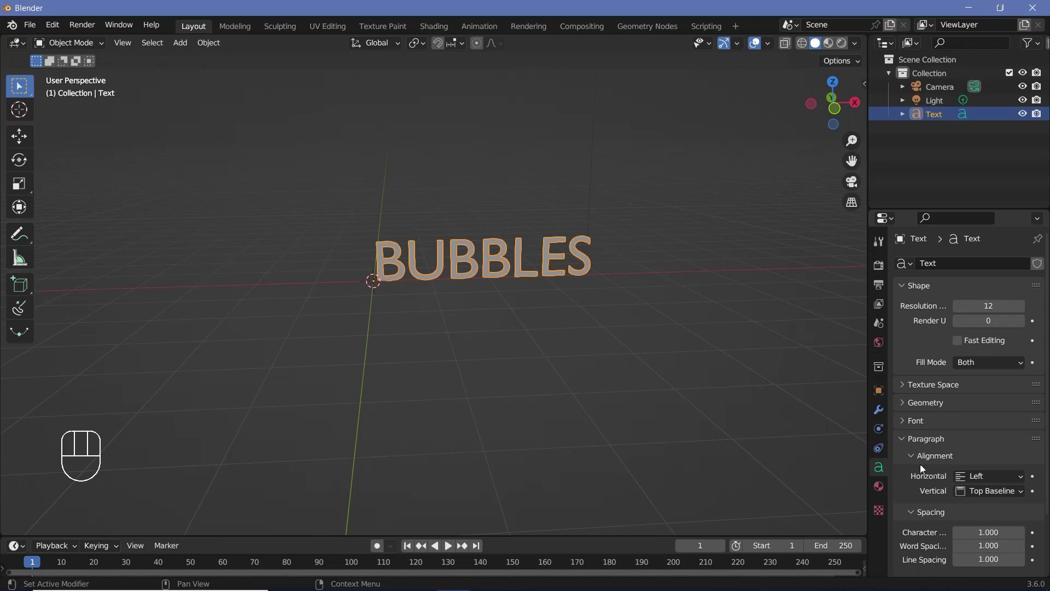
{"action": "left_click_drag", "start_coordinate": [1000, 482], "coordinate": [976, 503]}
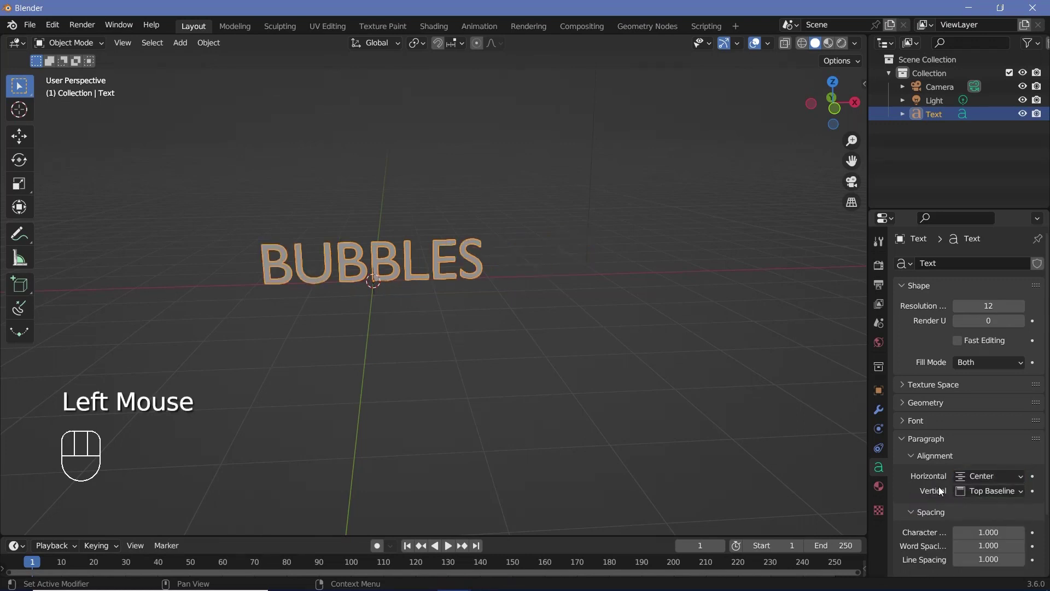
{"action": "left_click_drag", "start_coordinate": [995, 499], "coordinate": [501, 323]}
Move the BUBBLES text upward so it sits above the origin.
{"action": "key", "text": "ctrl+z"}
{"action": "middle_click", "coordinate": [502, 324]}
{"action": "scroll", "scroll_direction": "up", "scroll_amount": 3}
{"action": "key", "text": "g"}
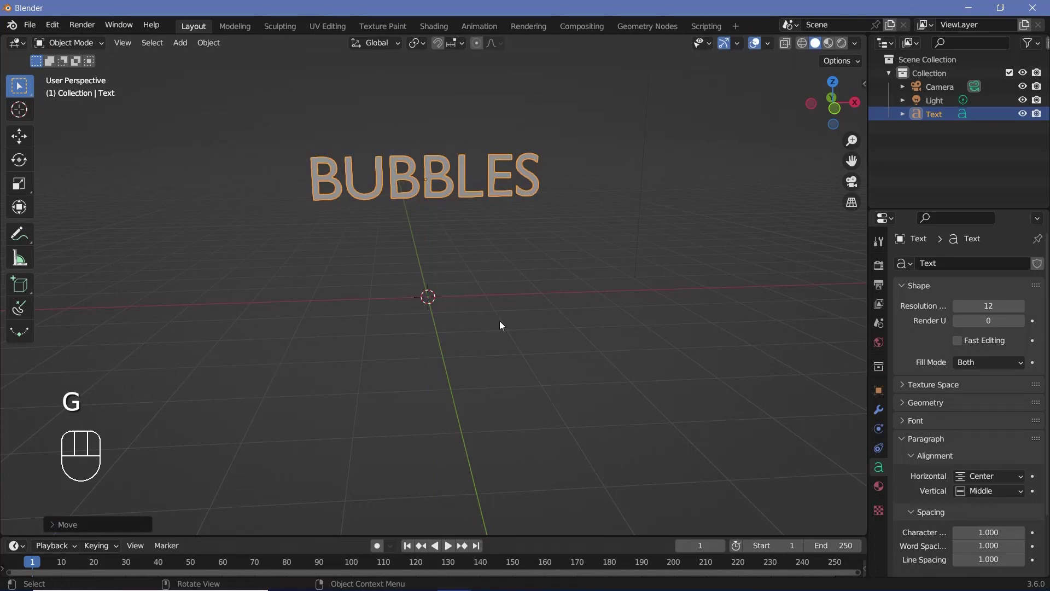
{"action": "middle_click", "coordinate": [446, 253]}
Load a bolder Regular font for BUBBLES and give it 0.1 m extrude with 0.02 m bevel depth.
{"action": "left_click", "coordinate": [915, 426]}
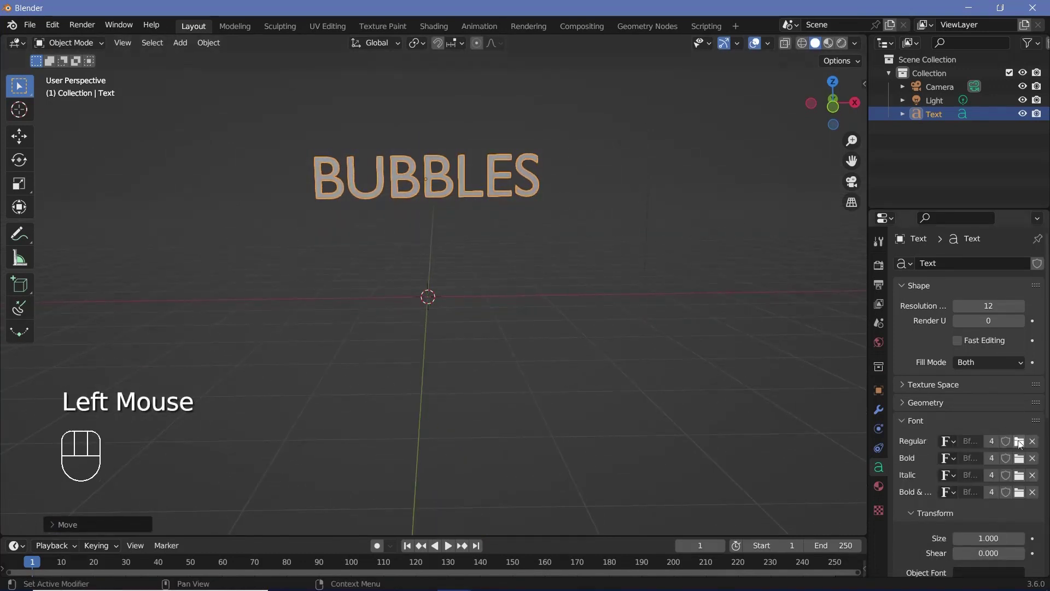
{"action": "left_click", "coordinate": [1021, 442]}
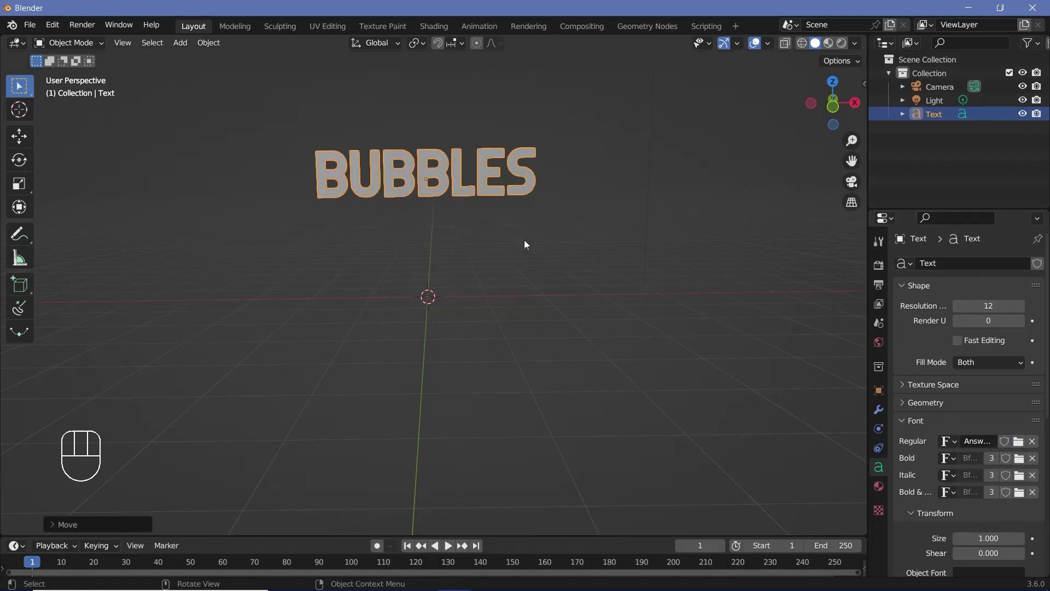
{"action": "left_click", "coordinate": [910, 407]}
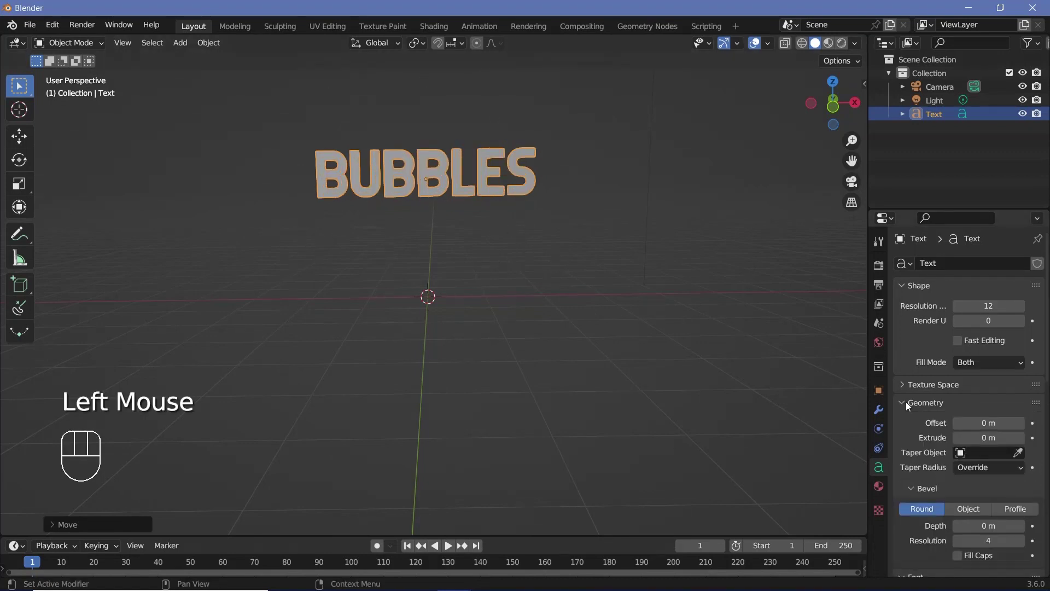
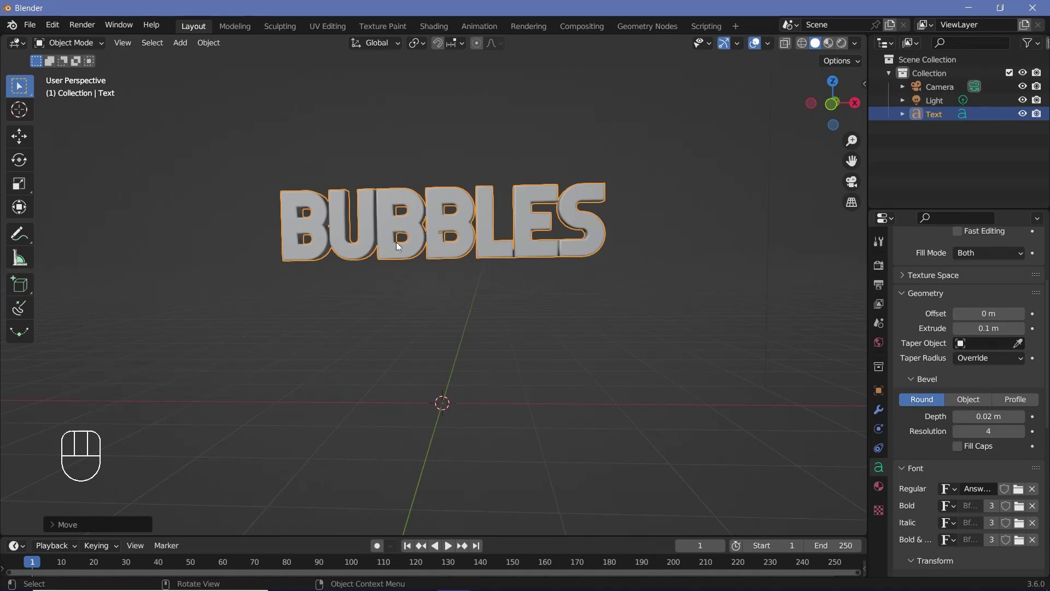
Add a ground plane scaled about 2.5 along X and moved along Y toward the text.
{"action": "key", "text": "shift+a"}
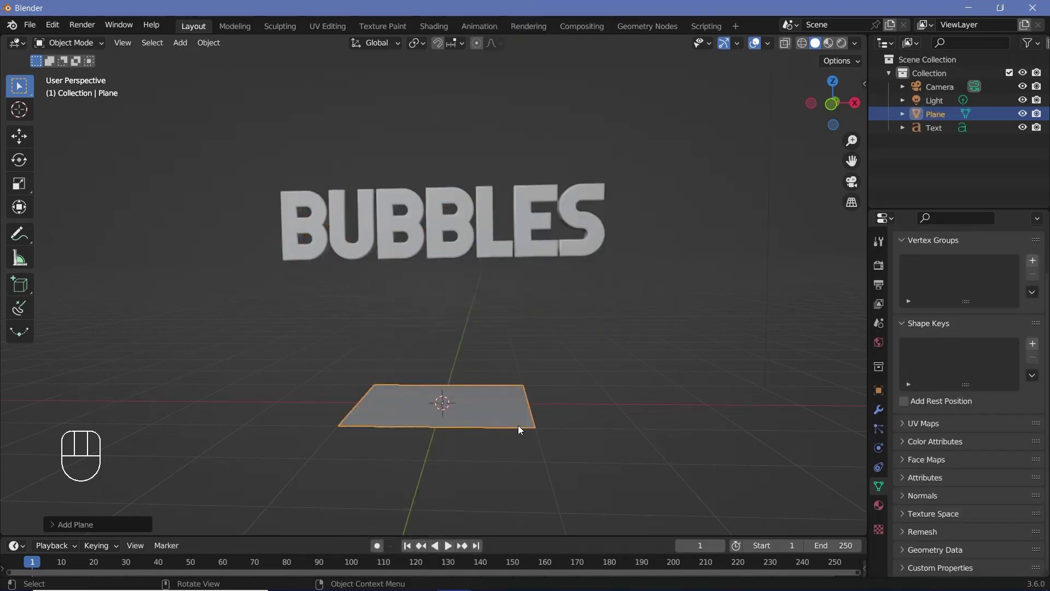
{"action": "key", "text": "s"}
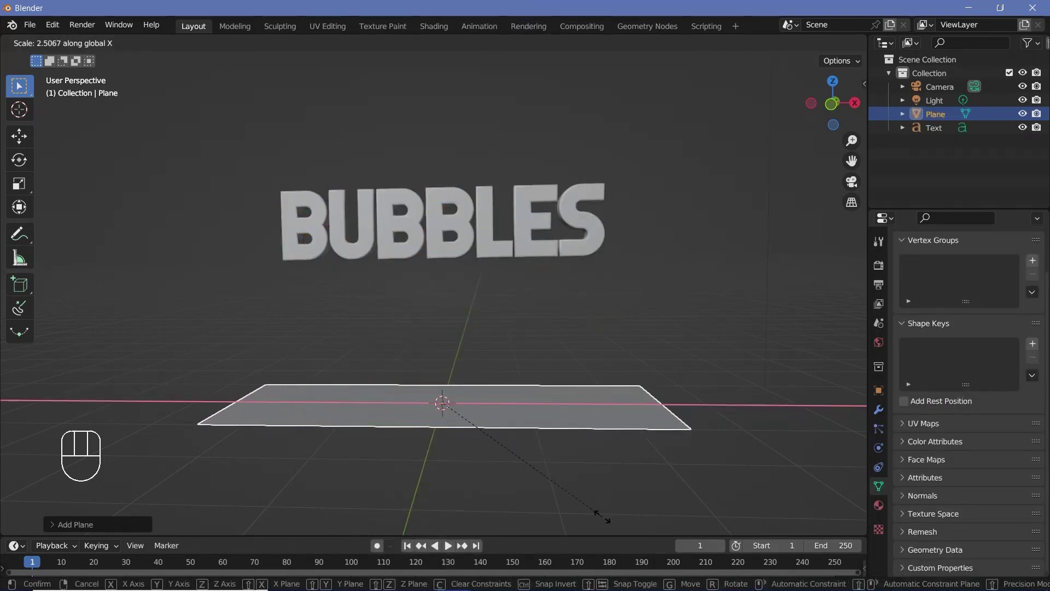
{"action": "left_click_drag", "start_coordinate": [512, 398], "coordinate": [381, 413]}
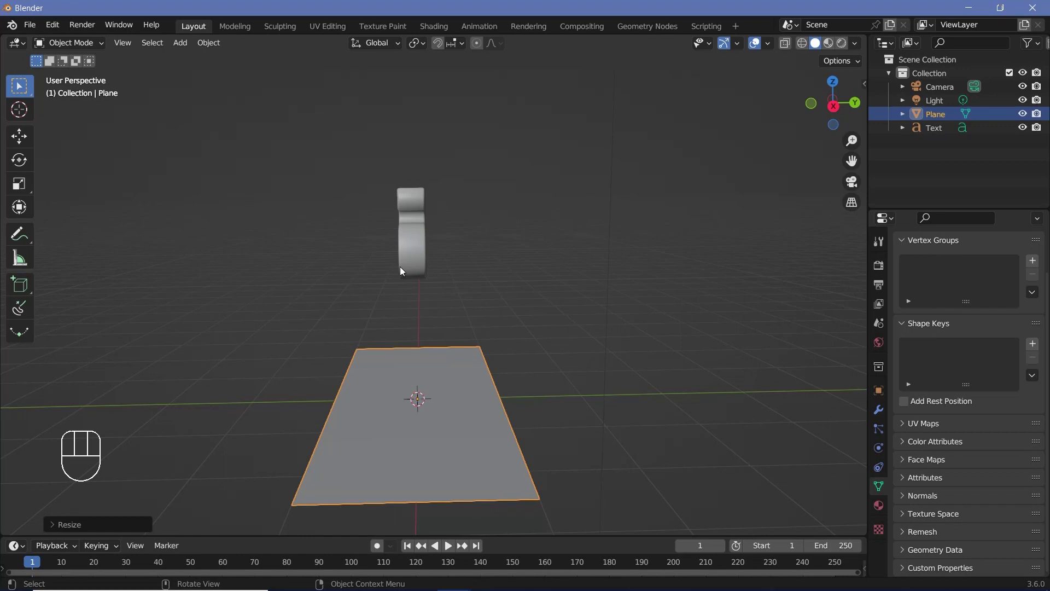
{"action": "left_click_drag", "start_coordinate": [412, 266], "coordinate": [408, 268]}
{"action": "middle_click", "coordinate": [435, 374]}
{"action": "key", "text": "g"}
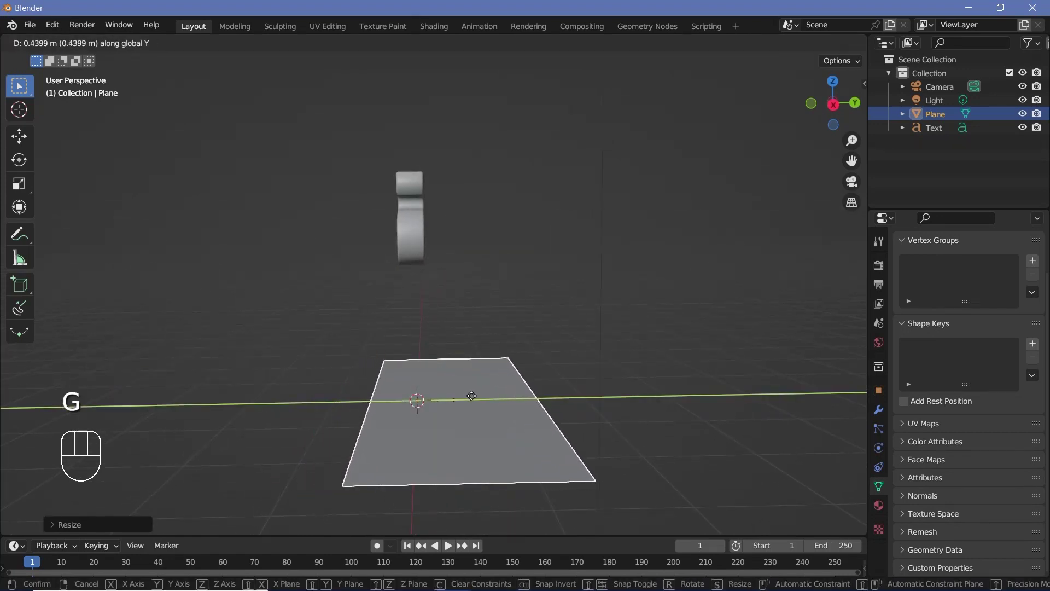
{"action": "middle_click", "coordinate": [367, 360]}
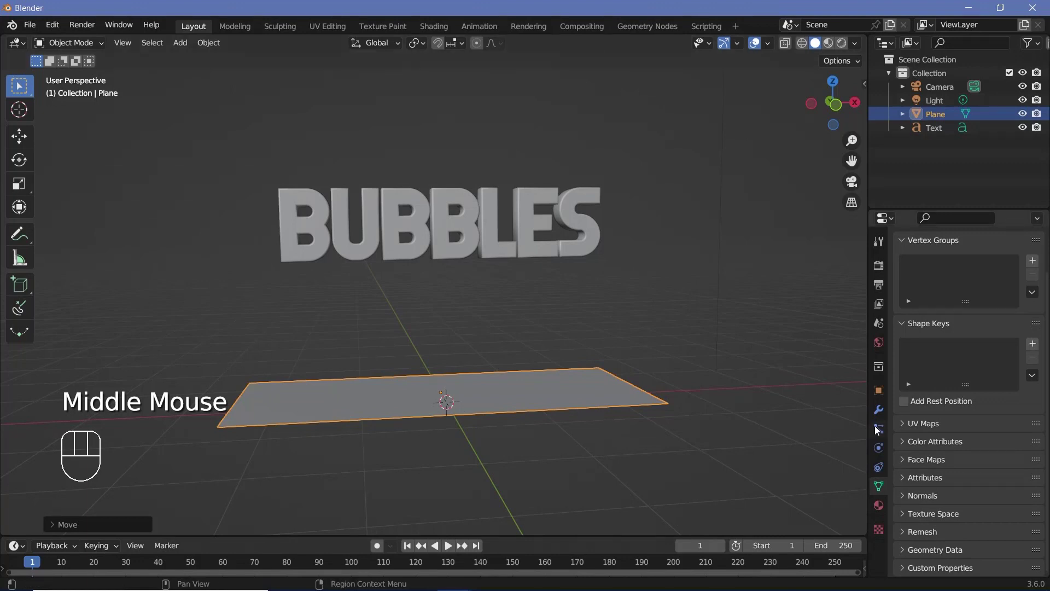
Give the plane a particle system with 1500 particles, End 150, Lifetime 150 and Lifetime Randomness 1.
{"action": "left_click", "coordinate": [877, 431]}
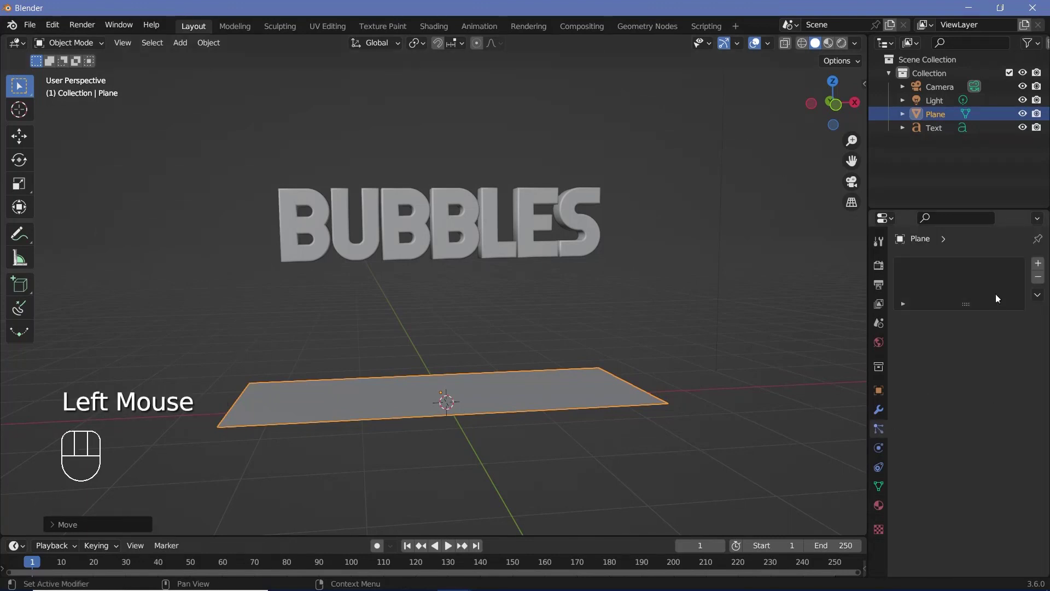
{"action": "left_click", "coordinate": [1042, 271]}
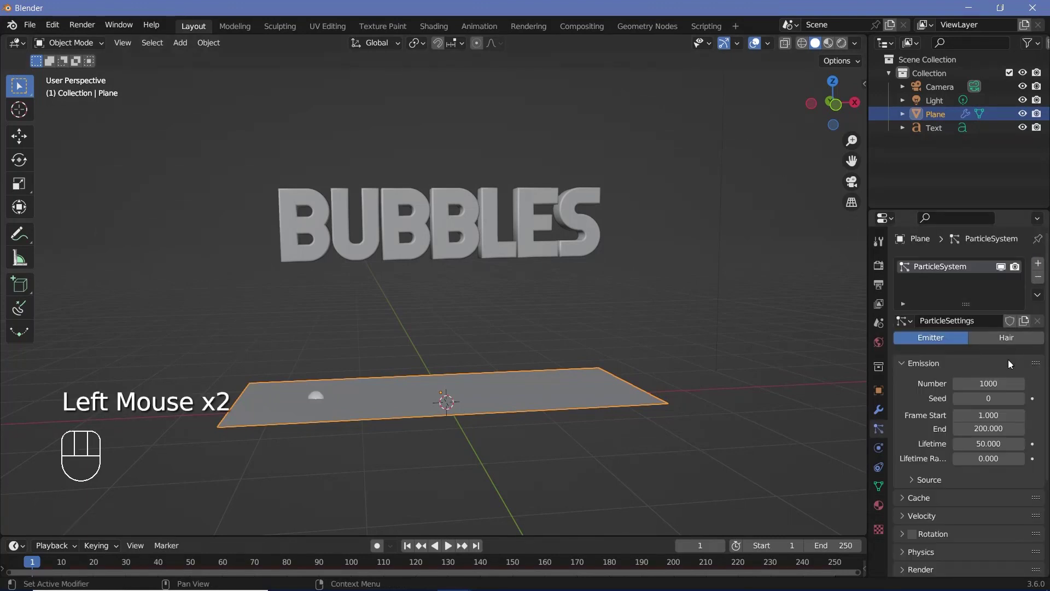
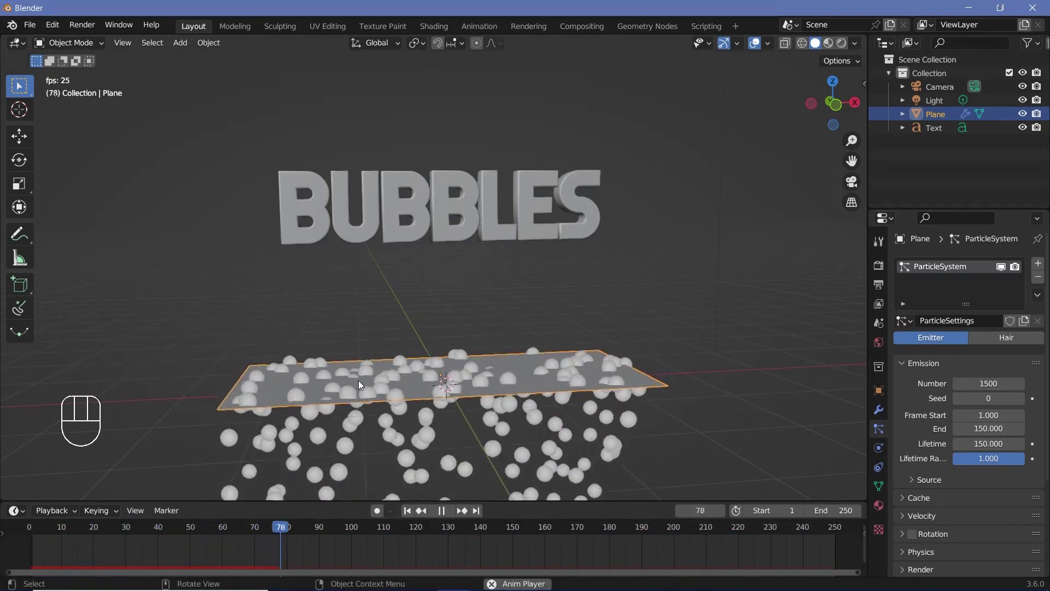
{"action": "key", "text": "space"}
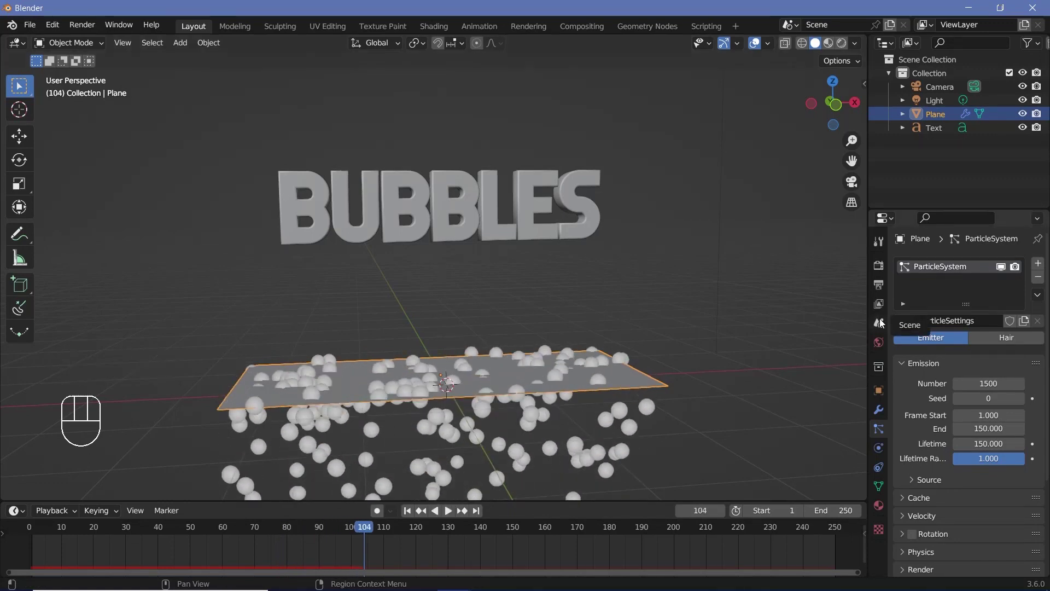
Set scene gravity Z to 1 m/s² and play back the particles rising through BUBBLES.
{"action": "left_click", "coordinate": [883, 324]}
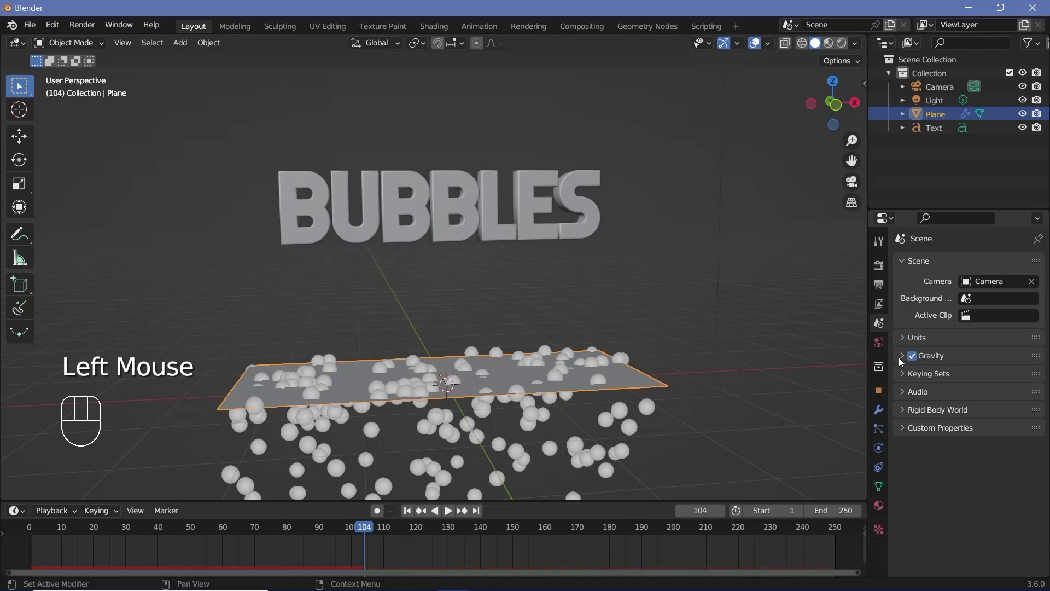
{"action": "left_click", "coordinate": [902, 361]}
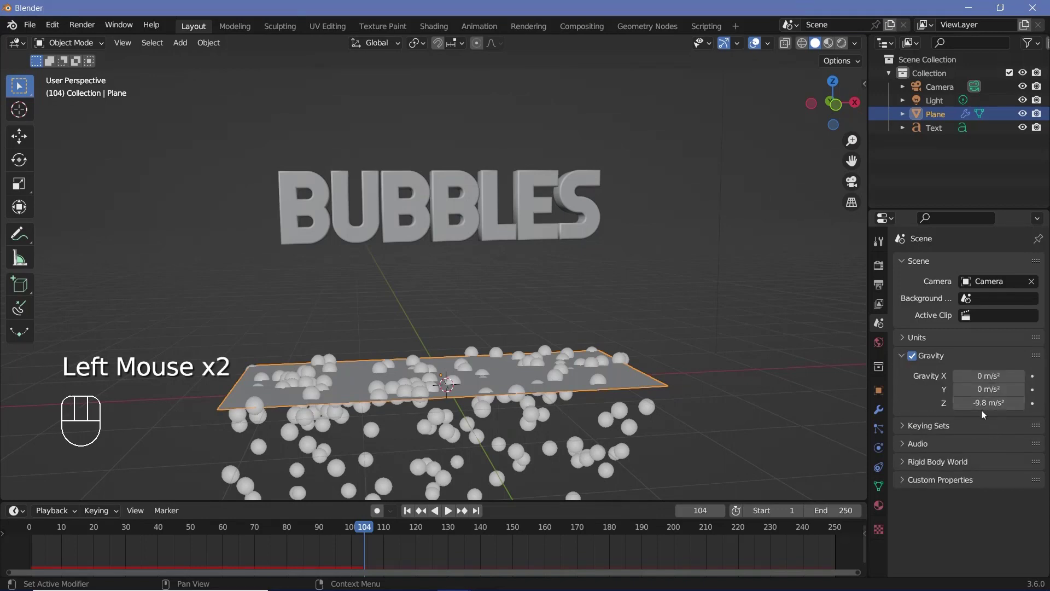
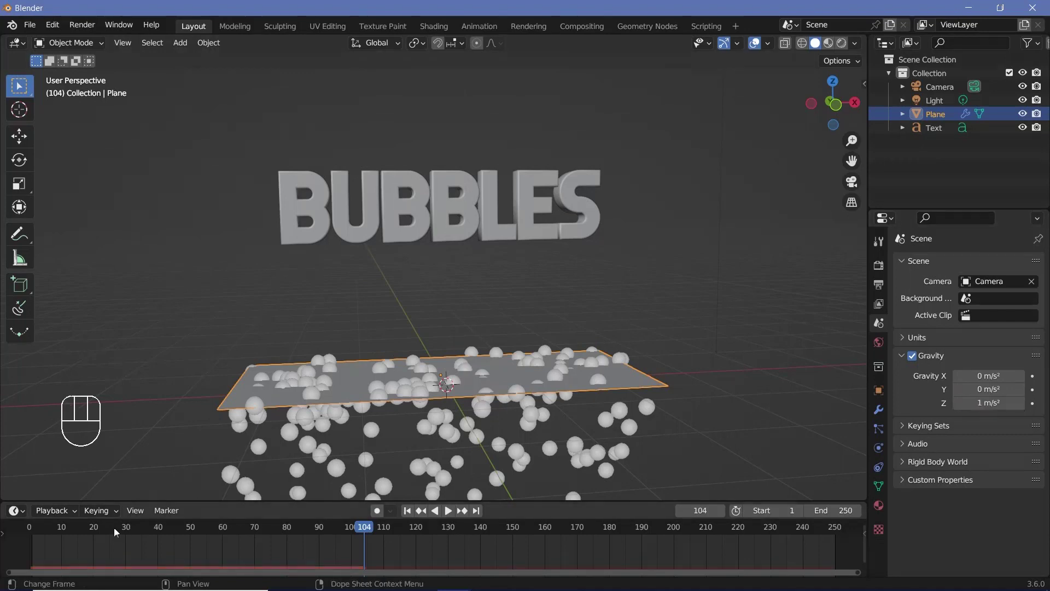
{"action": "left_click", "coordinate": [31, 536]}
{"action": "key", "text": "space"}
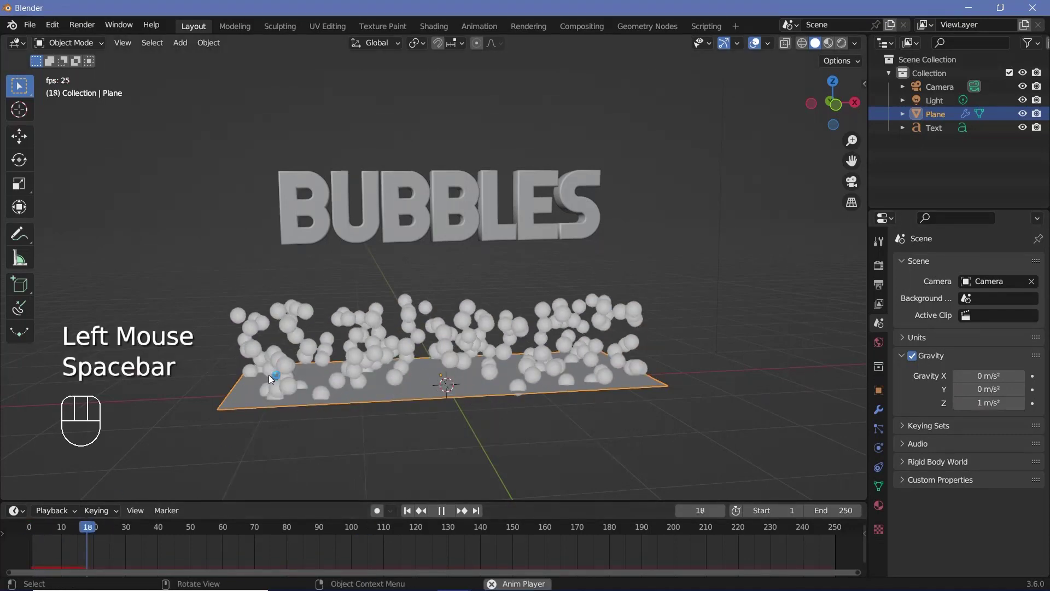
{"action": "key", "text": "space"}
{"action": "key", "text": "space"}
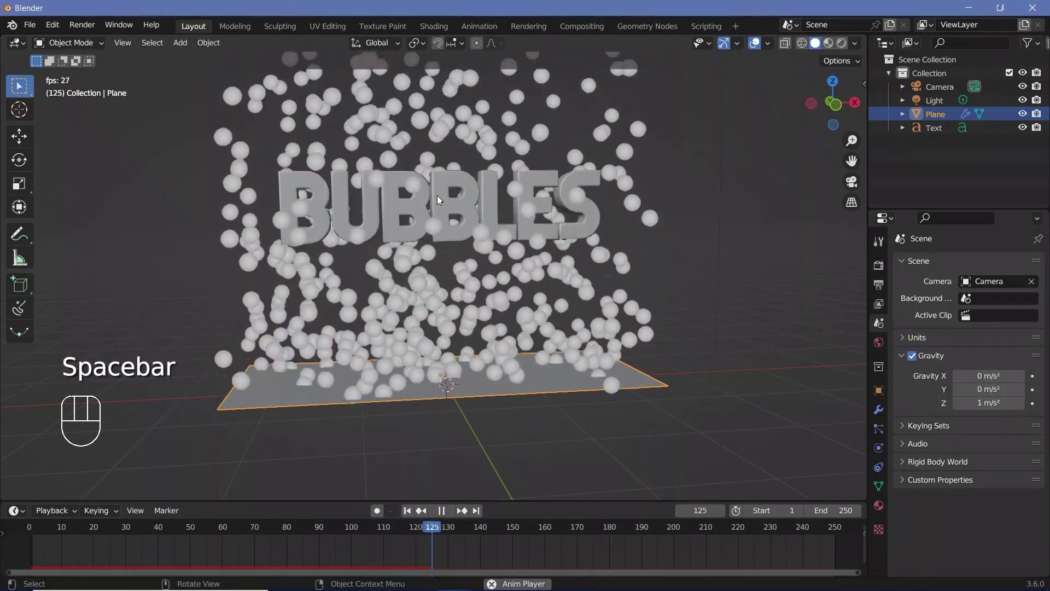
{"action": "key", "text": "space"}
Set the particle system's Gravity field weight to 0.2 and replay the slower rising spheres.
{"action": "left_click", "coordinate": [883, 441]}
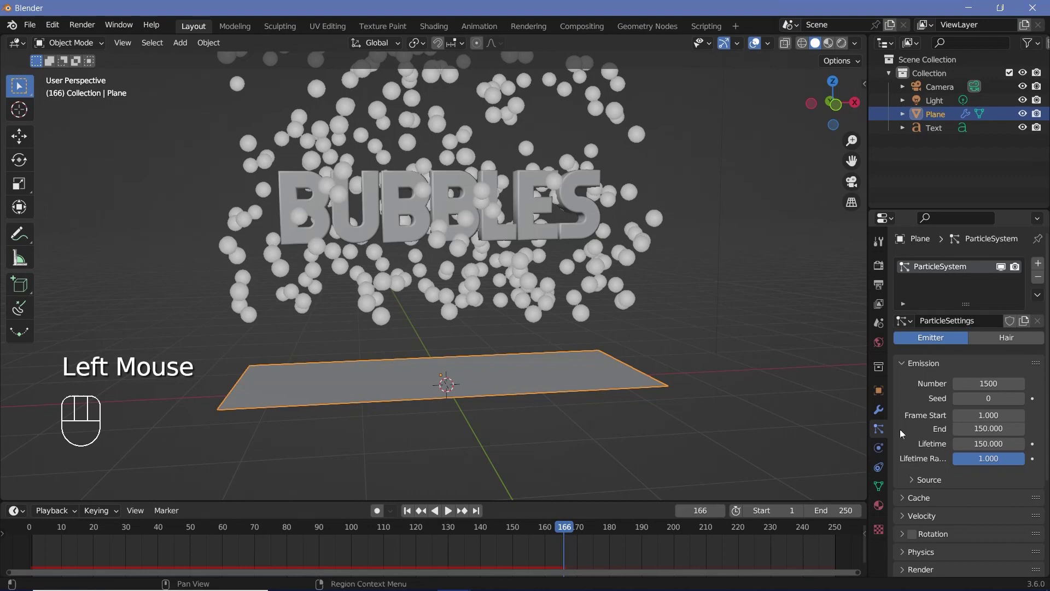
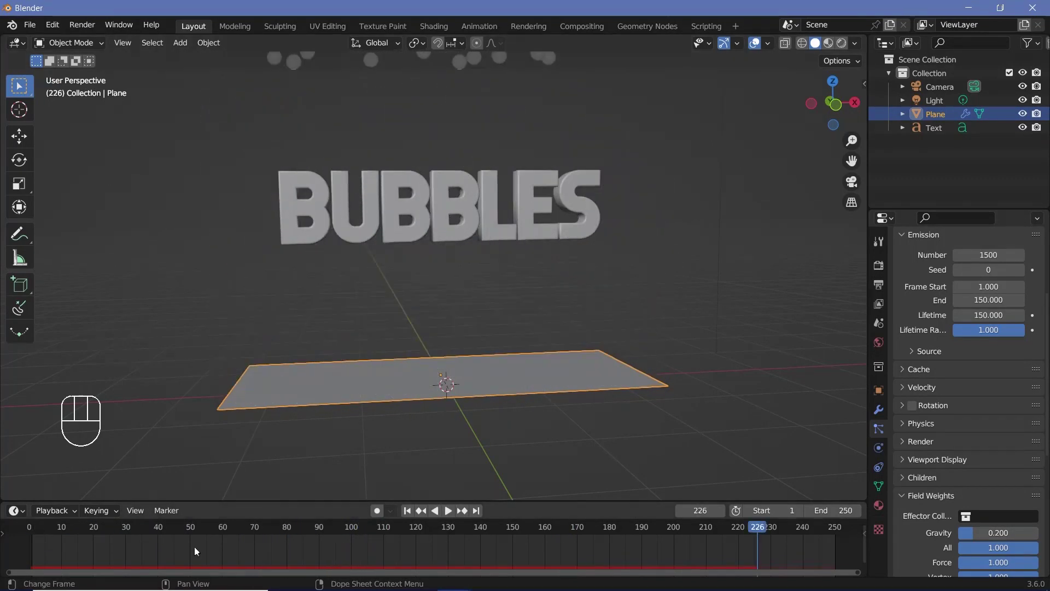
{"action": "left_click_drag", "start_coordinate": [48, 534], "coordinate": [321, 449]}
{"action": "key", "text": "space"}
{"action": "left_click_drag", "start_coordinate": [457, 414], "coordinate": [448, 403]}
{"action": "middle_click", "coordinate": [412, 259]}
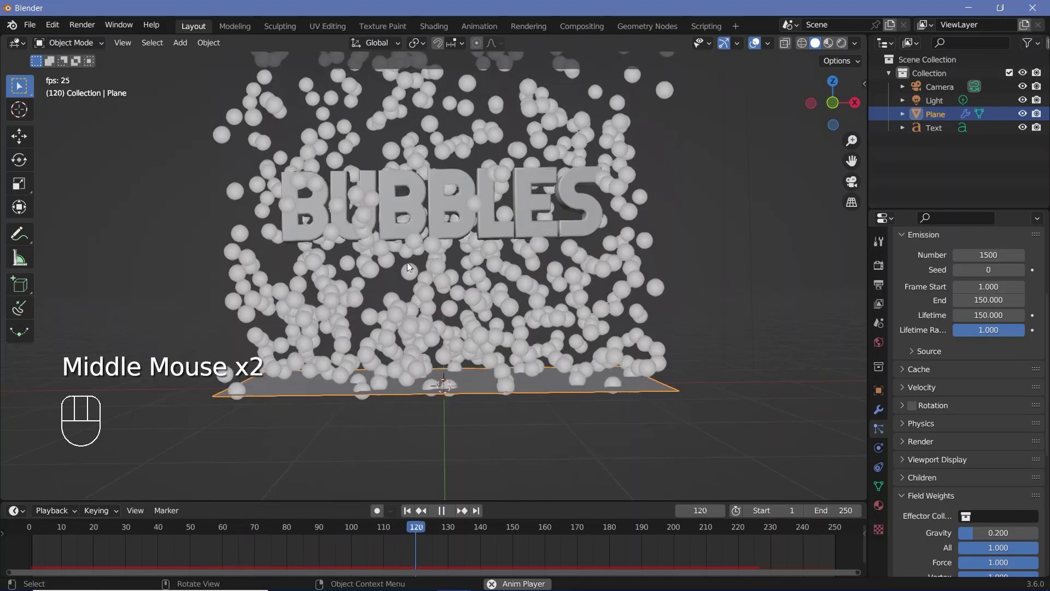
Add a Turbulence force field to the scene and replay the bubble animation.
{"action": "key", "text": "space"}
{"action": "key", "text": "shift+a"}
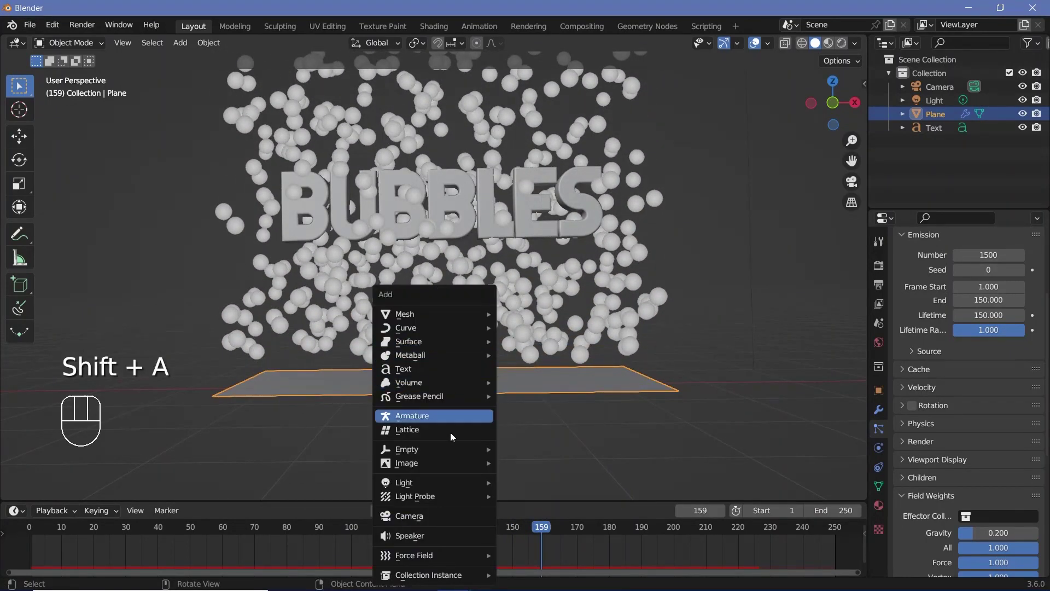
{"action": "left_click", "coordinate": [31, 536]}
{"action": "key", "text": "space"}
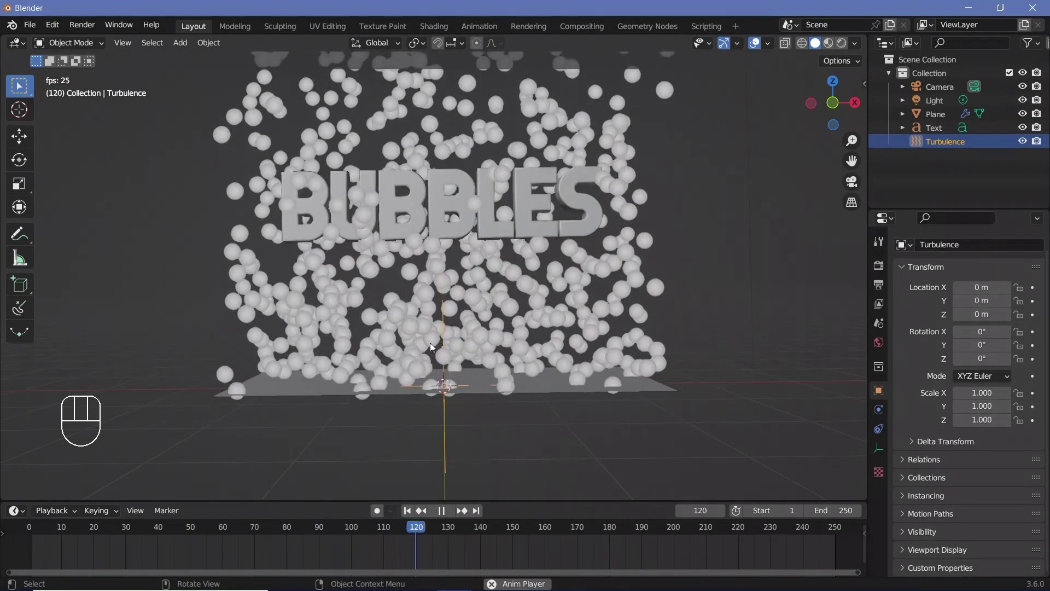
{"action": "left_click", "coordinate": [409, 556]}
{"action": "key", "text": "space"}
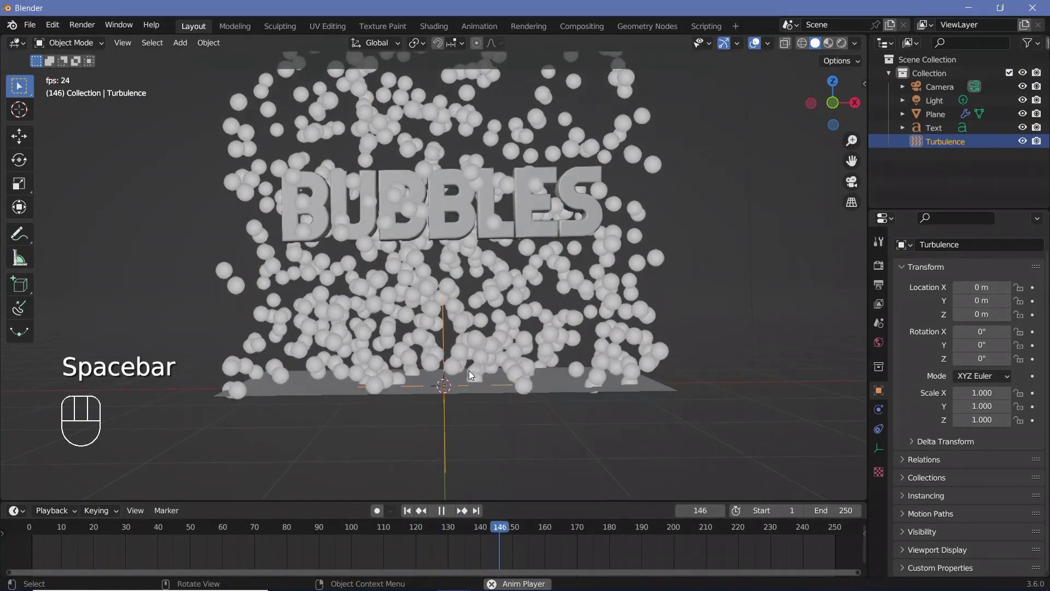
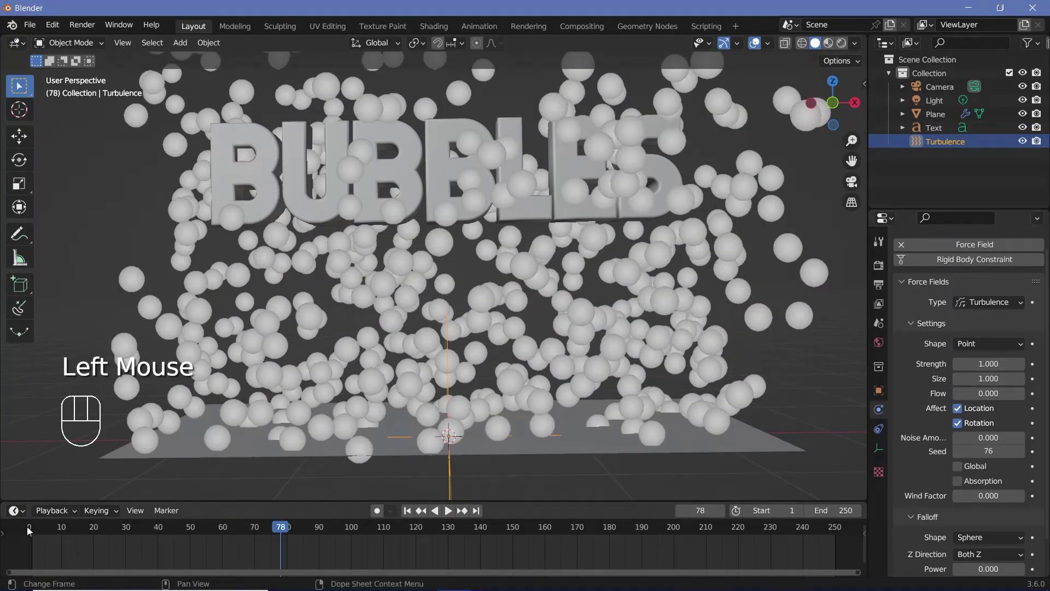
Raise the Turbulence strength to 2.000 and replay the more scattered bubbles.
{"action": "left_click", "coordinate": [34, 536]}
{"action": "key", "text": "space"}
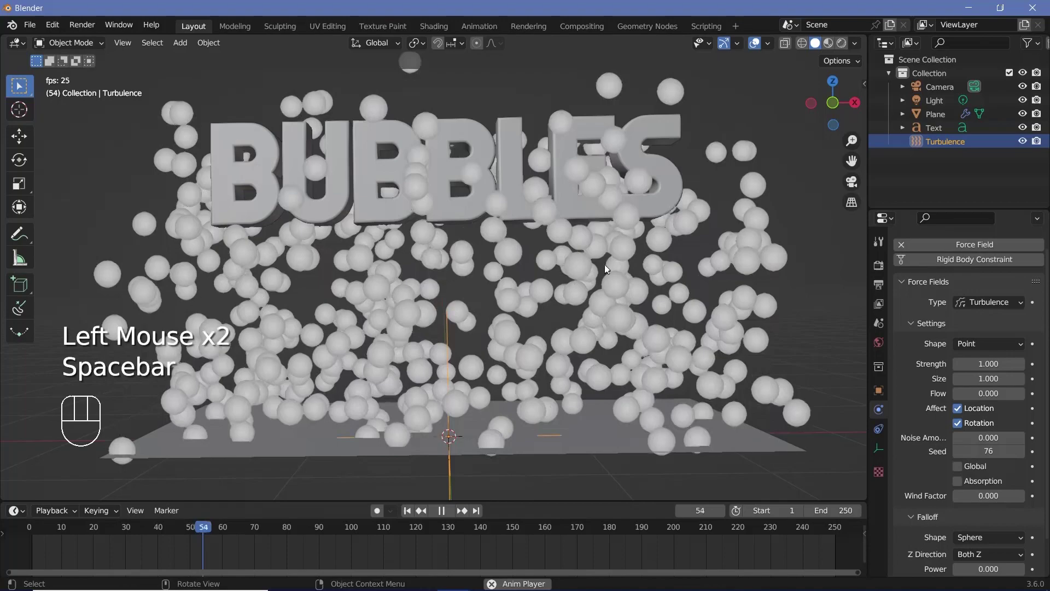
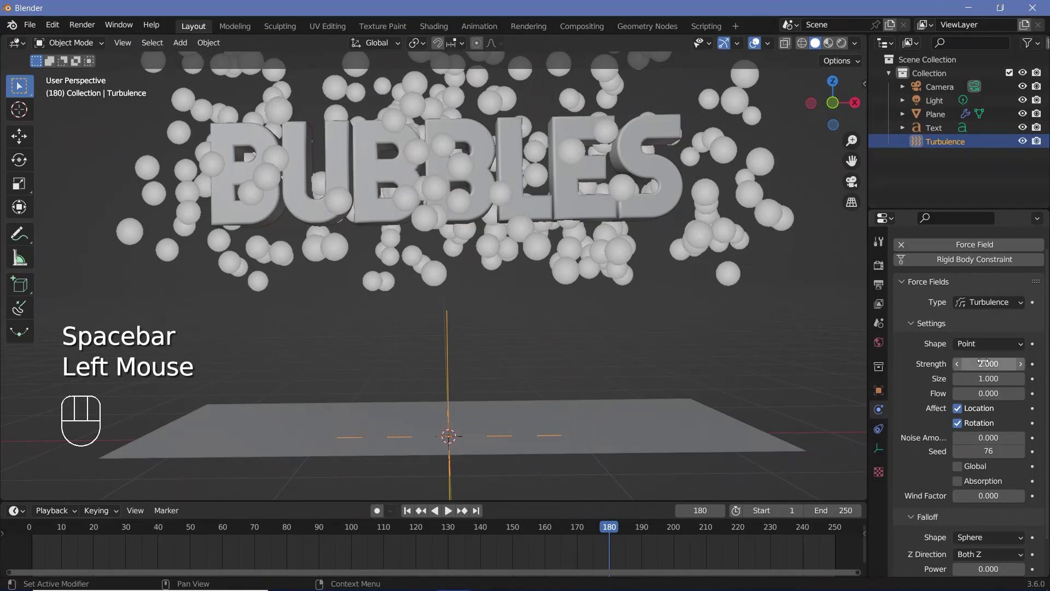
{"action": "key", "text": "space"}
{"action": "key", "text": "space"}
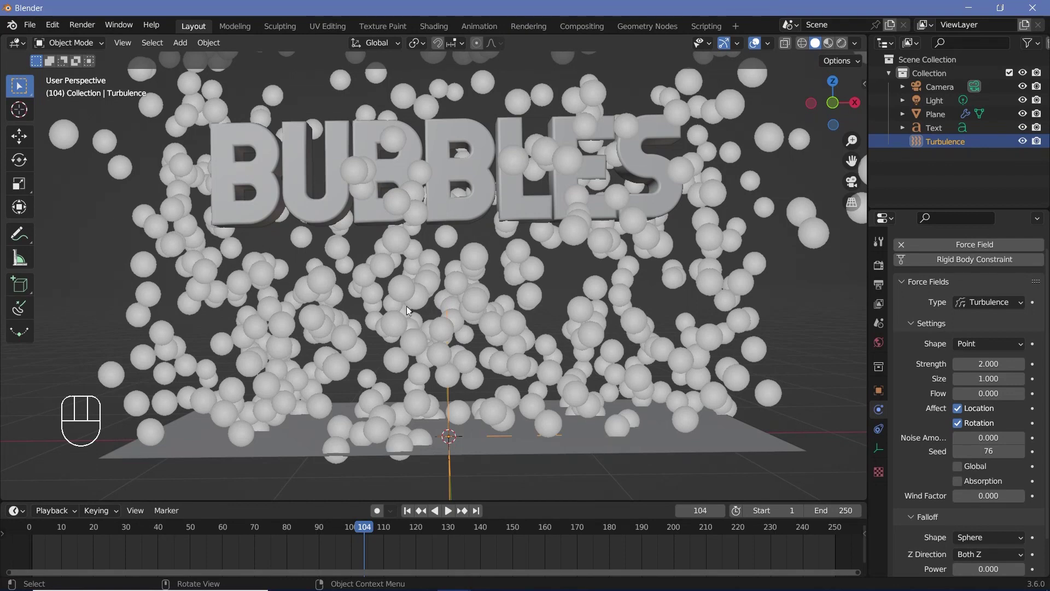
Add a cylinder rotated 90° about Y, raised 2 m and stretched along X across BUBBLES.
{"action": "key", "text": "shift+a"}
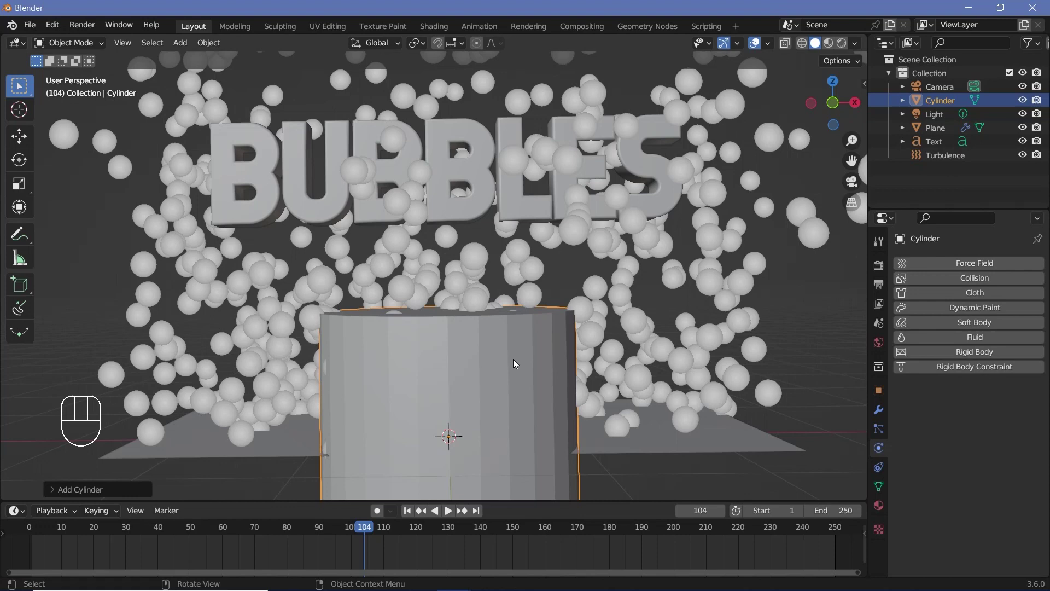
{"action": "key", "text": "r"}
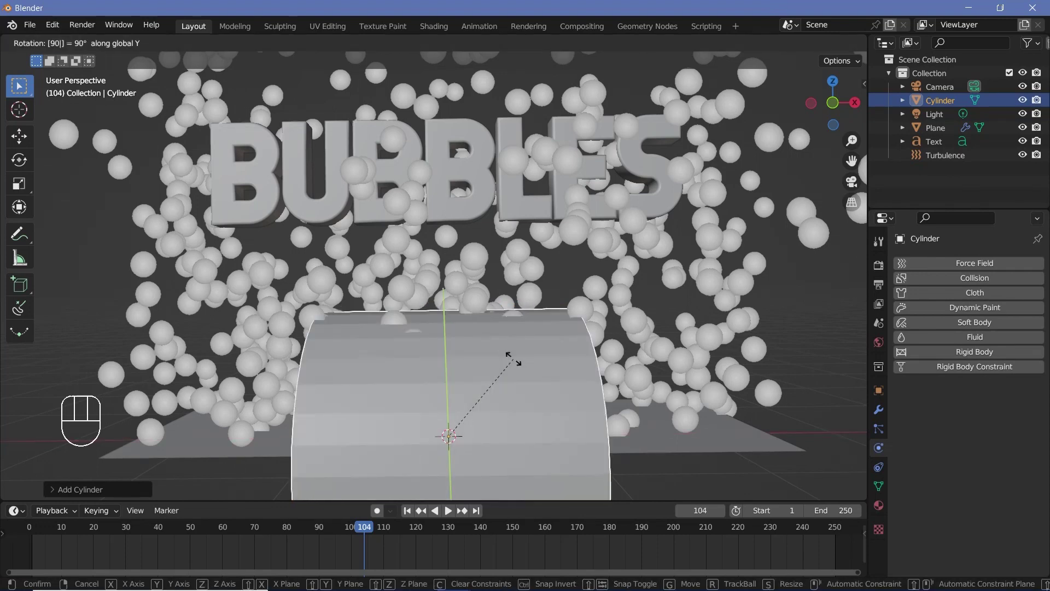
{"action": "key", "text": "g"}
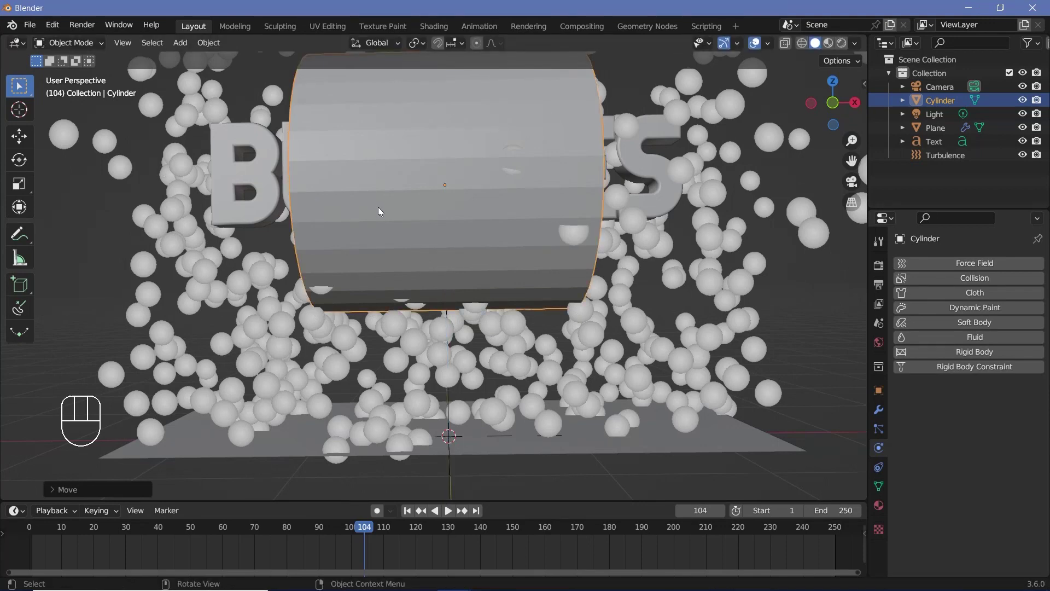
{"action": "scroll", "scroll_direction": "down", "scroll_amount": 3}
{"action": "middle_click", "coordinate": [419, 231]}
{"action": "key", "text": "s"}
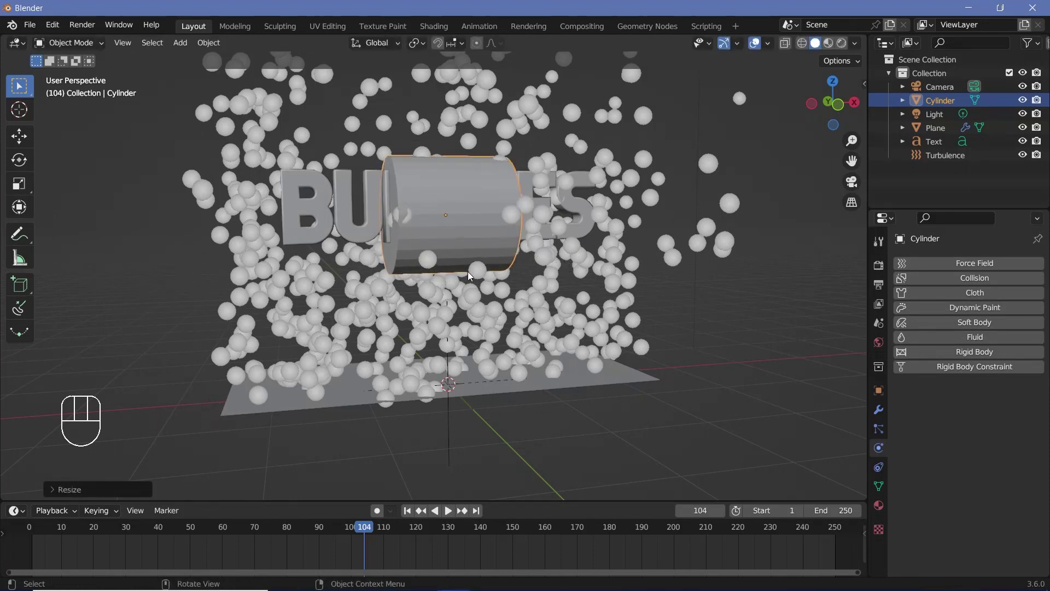
{"action": "key", "text": "s"}
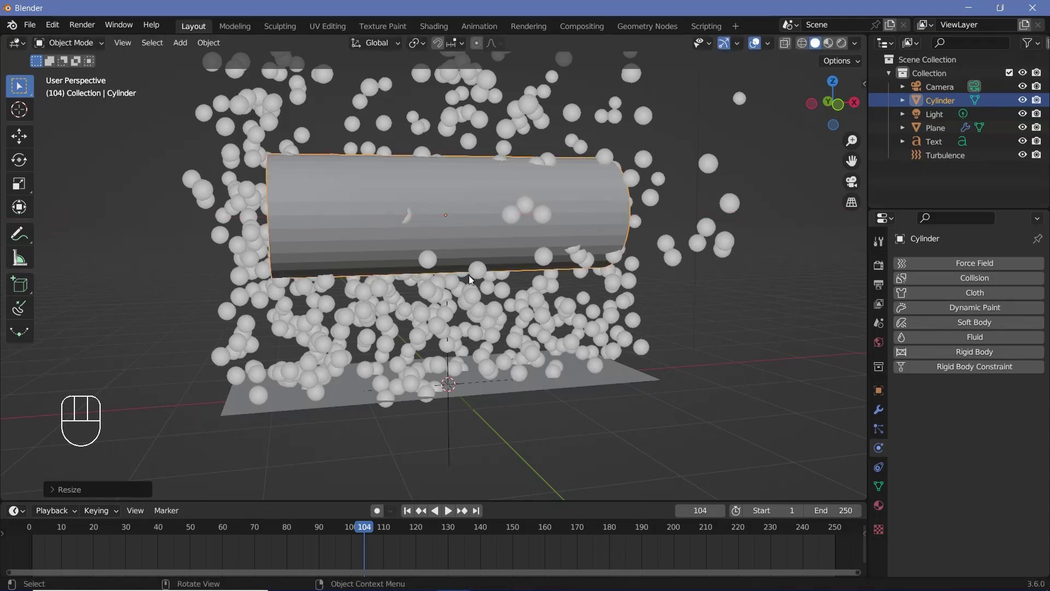
Enable Collision on the cylinder with Damping 0.2, Randomize 0.5, Friction 1.0 and test playback.
{"action": "left_click", "coordinate": [880, 452]}
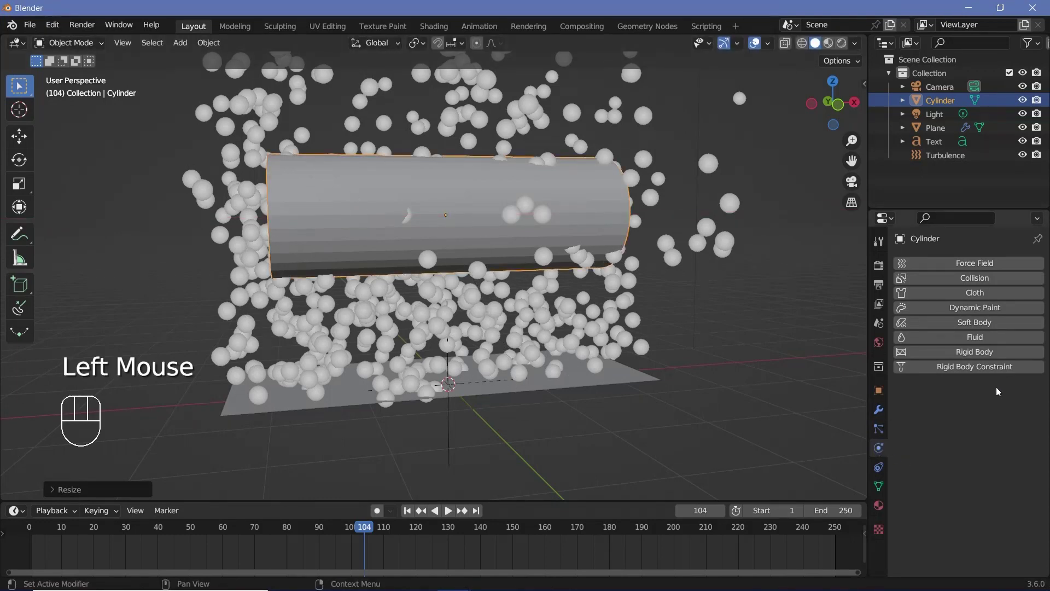
{"action": "left_click", "coordinate": [971, 284]}
{"action": "left_click_drag", "start_coordinate": [676, 301], "coordinate": [563, 299]}
{"action": "left_click", "coordinate": [33, 533]}
{"action": "key", "text": "space"}
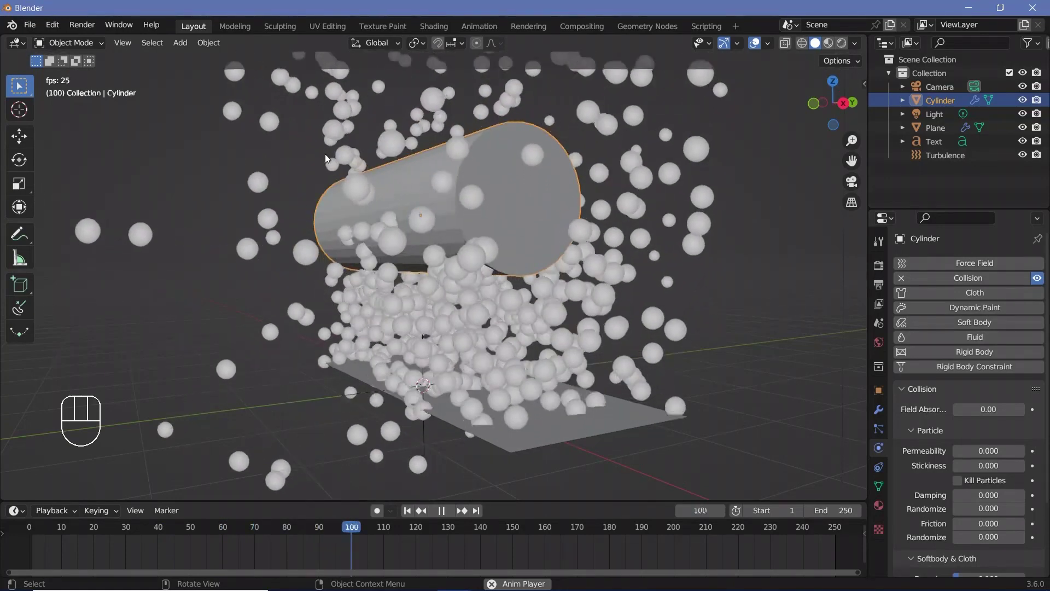
{"action": "key", "text": "space"}
Inspect bubbles deflecting under the cylinder and nudge the plane along Y.
{"action": "scroll", "scroll_direction": "down", "scroll_amount": 3}
{"action": "middle_click", "coordinate": [397, 319]}
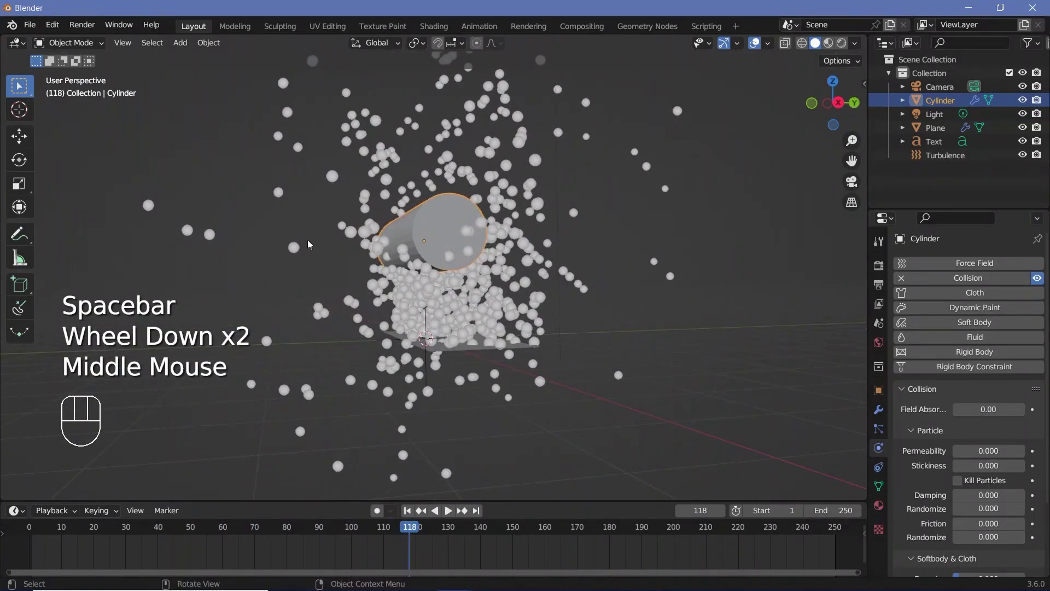
{"action": "middle_click", "coordinate": [398, 274]}
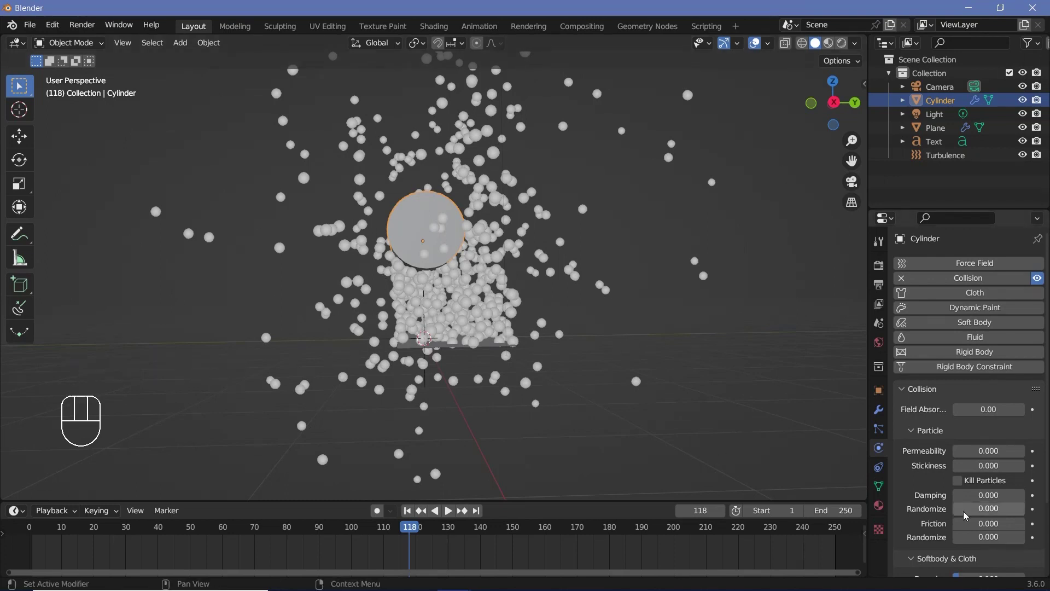
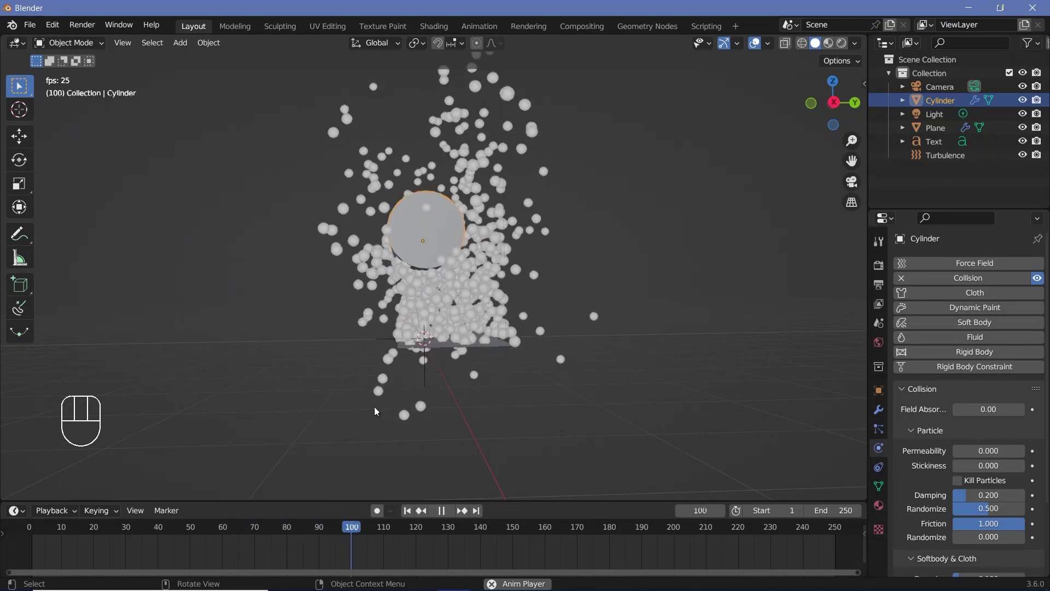
{"action": "scroll", "scroll_direction": "up", "scroll_amount": 3}
{"action": "key", "text": "space"}
{"action": "left_click_drag", "start_coordinate": [443, 265], "coordinate": [374, 272]}
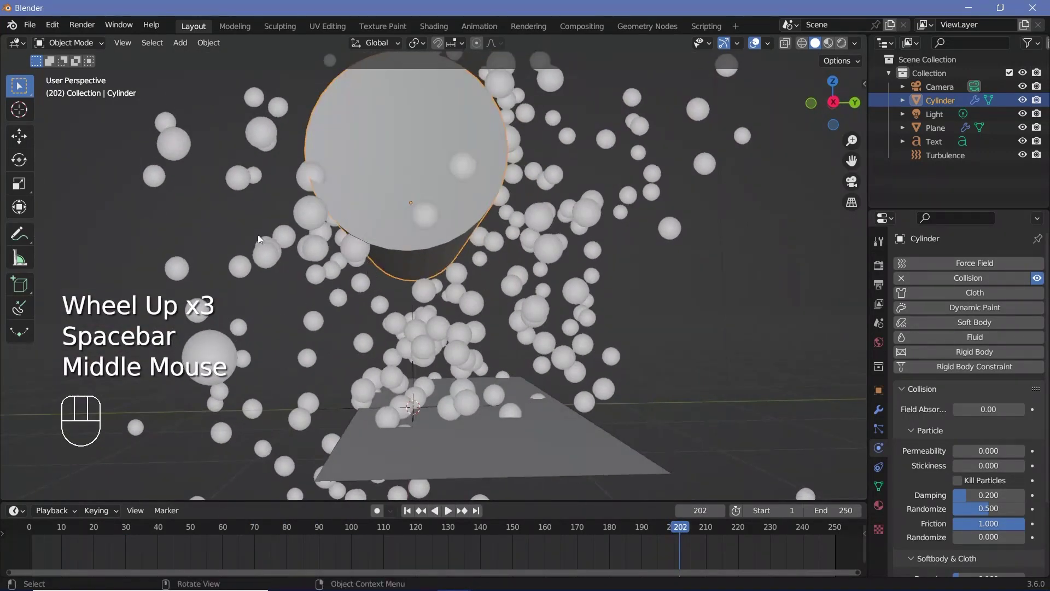
{"action": "left_click", "coordinate": [460, 435]}
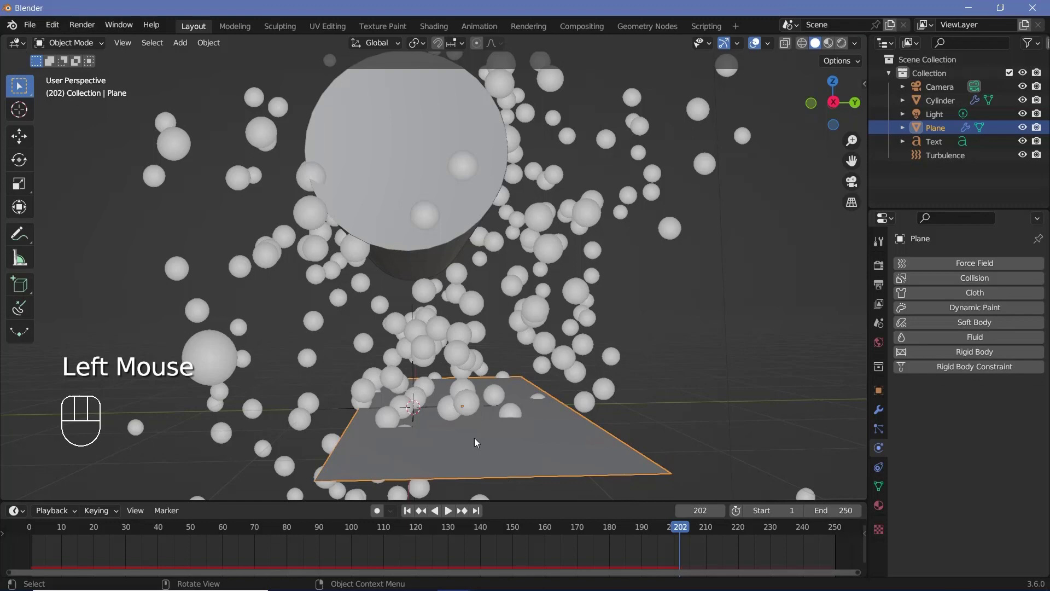
{"action": "key", "text": "g"}
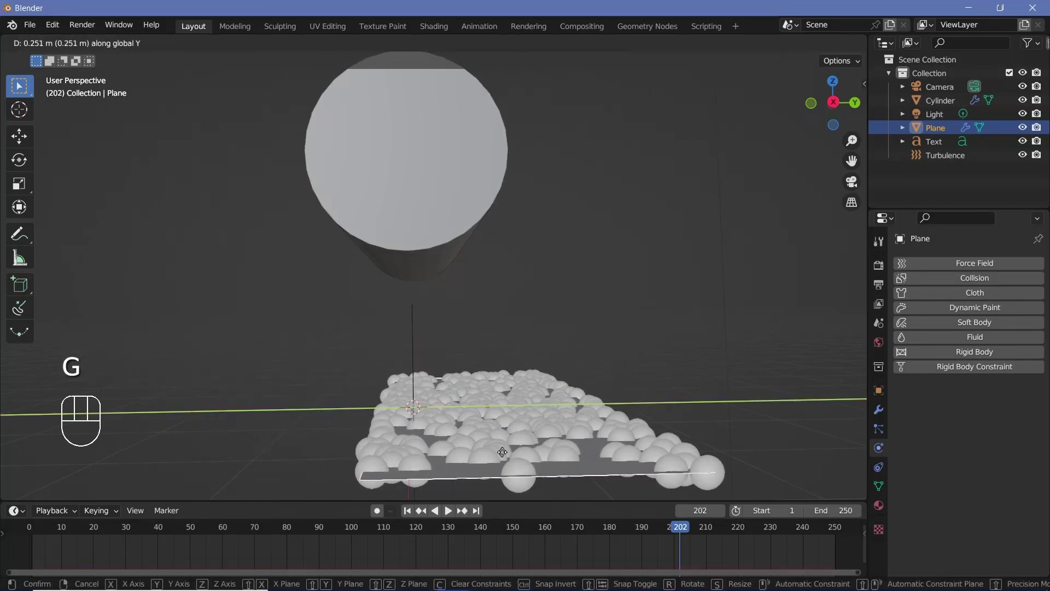
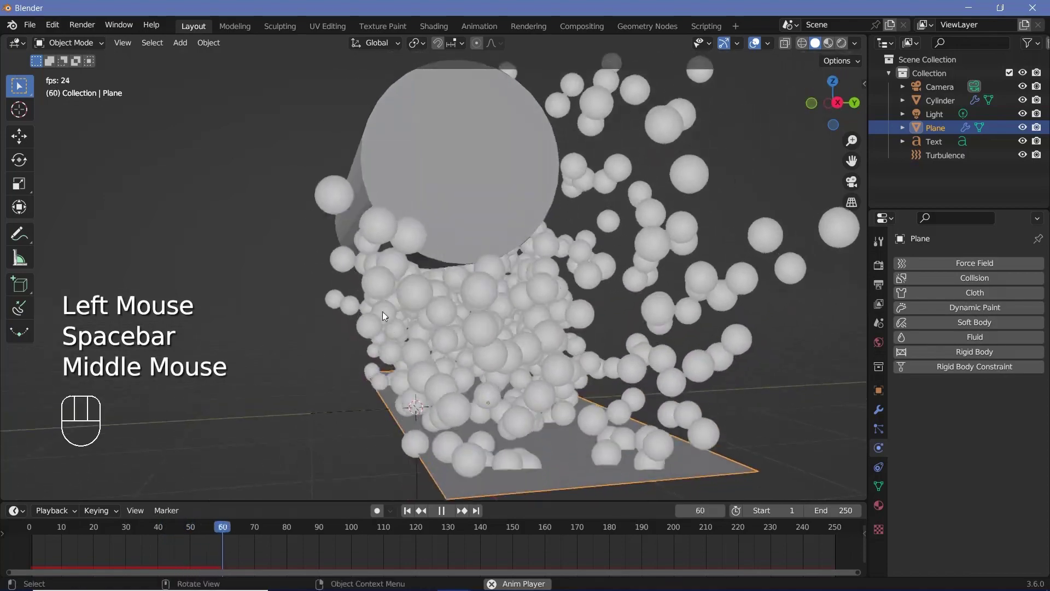
{"action": "left_click_drag", "start_coordinate": [407, 286], "coordinate": [503, 287]}
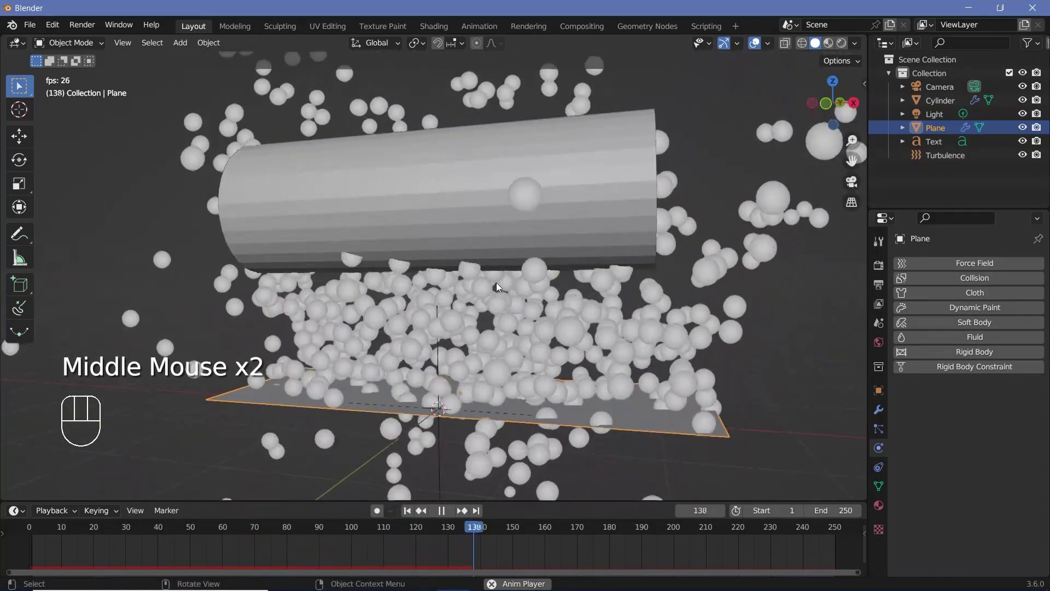
{"action": "key", "text": "space"}
Uncheck the cylinder's Viewports and Renders visibility in Object properties.
{"action": "left_click_drag", "start_coordinate": [655, 194], "coordinate": [609, 183]}
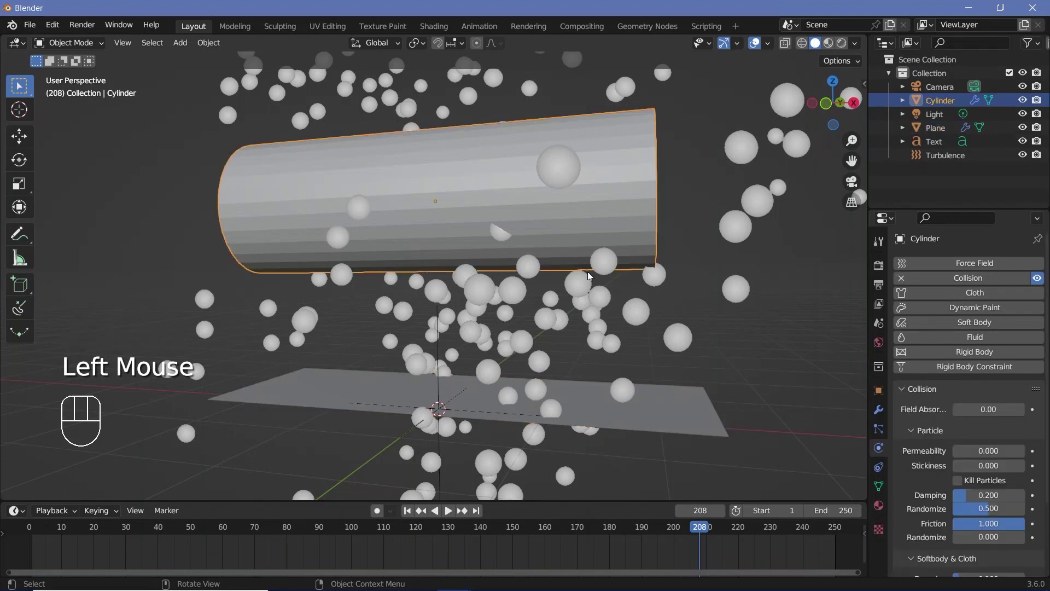
{"action": "left_click", "coordinate": [884, 394]}
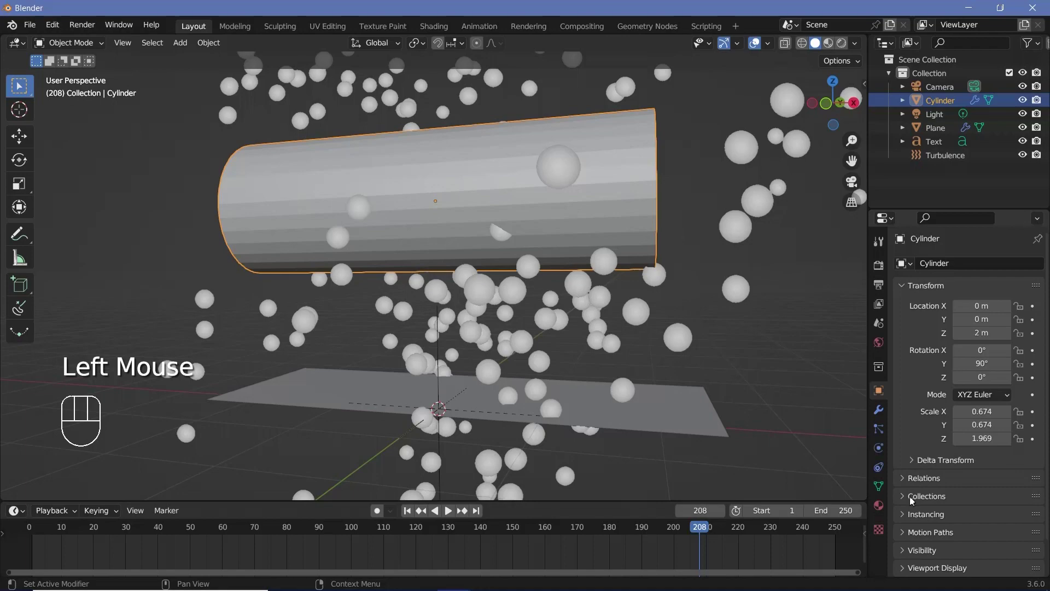
{"action": "left_click", "coordinate": [921, 547]}
{"action": "scroll", "scroll_direction": "down", "scroll_amount": 3}
{"action": "left_click", "coordinate": [961, 475]}
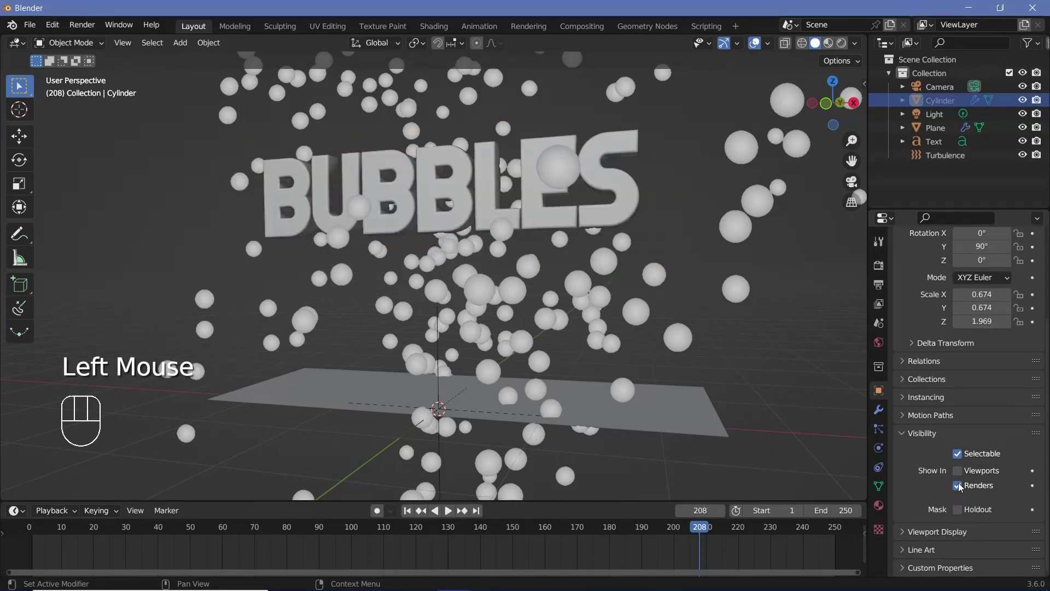
{"action": "left_click", "coordinate": [962, 486]}
Play the animation to check bubbles still part around the invisible cylinder.
{"action": "left_click_drag", "start_coordinate": [535, 526], "coordinate": [84, 511]}
{"action": "key", "text": "space"}
{"action": "left_click_drag", "start_coordinate": [468, 260], "coordinate": [395, 259]}
{"action": "middle_click", "coordinate": [381, 250]}
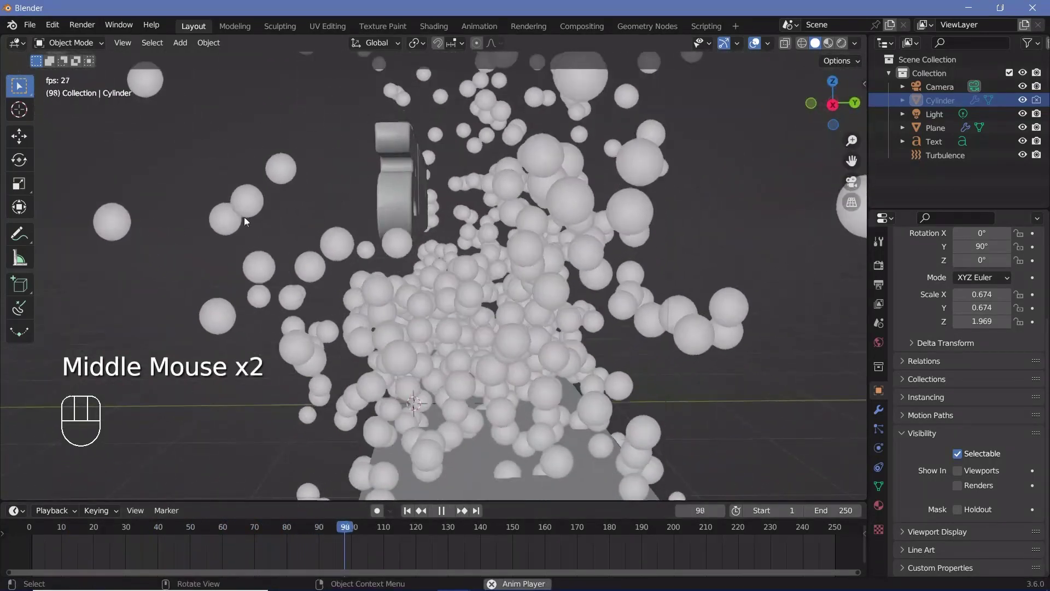
{"action": "left_click_drag", "start_coordinate": [418, 314], "coordinate": [570, 321]}
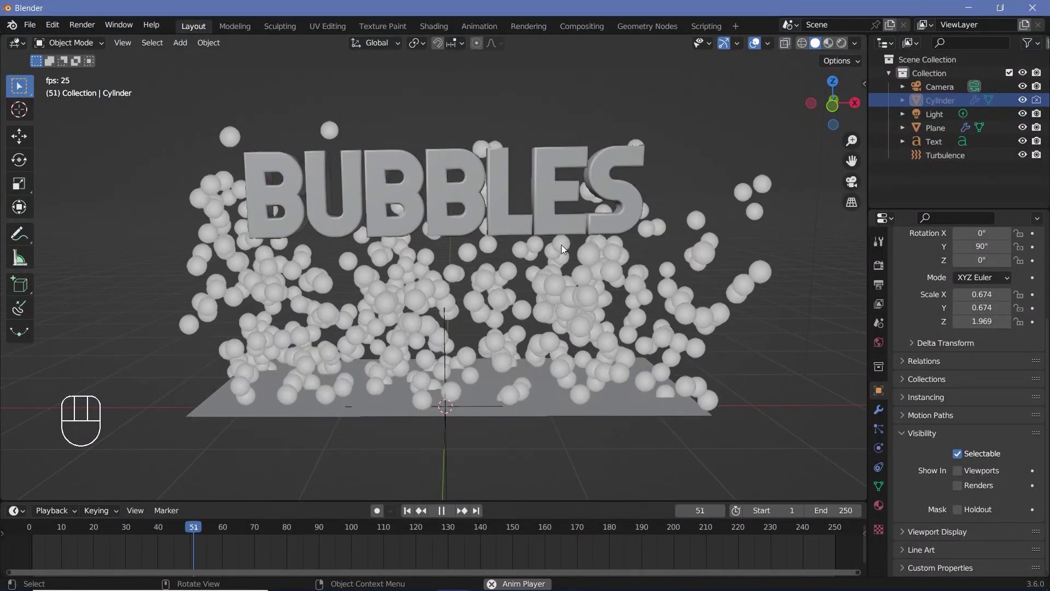
{"action": "key", "text": "space"}
{"action": "scroll", "scroll_direction": "up", "scroll_amount": 3}
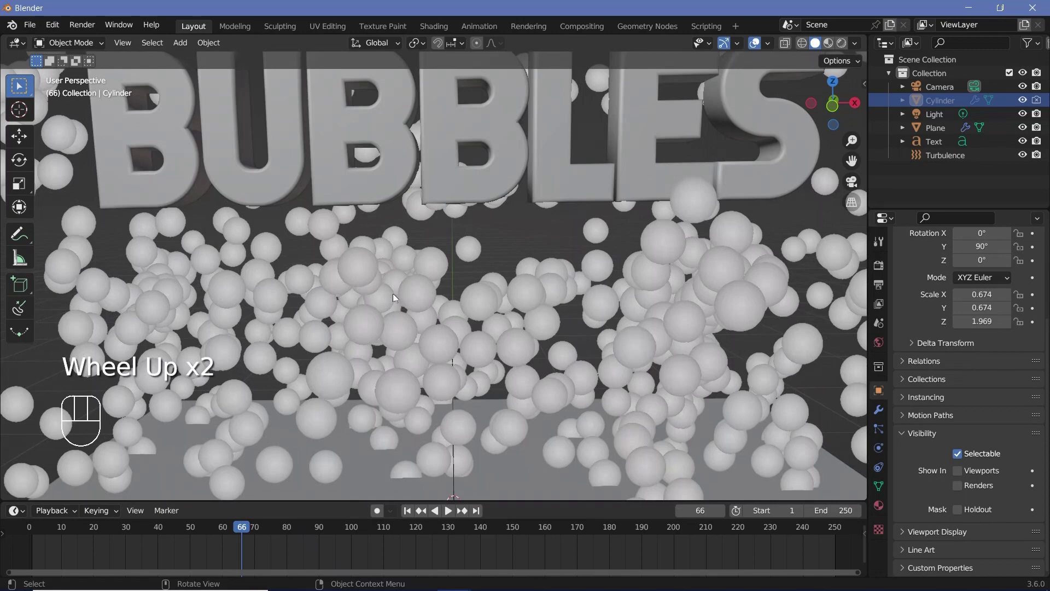
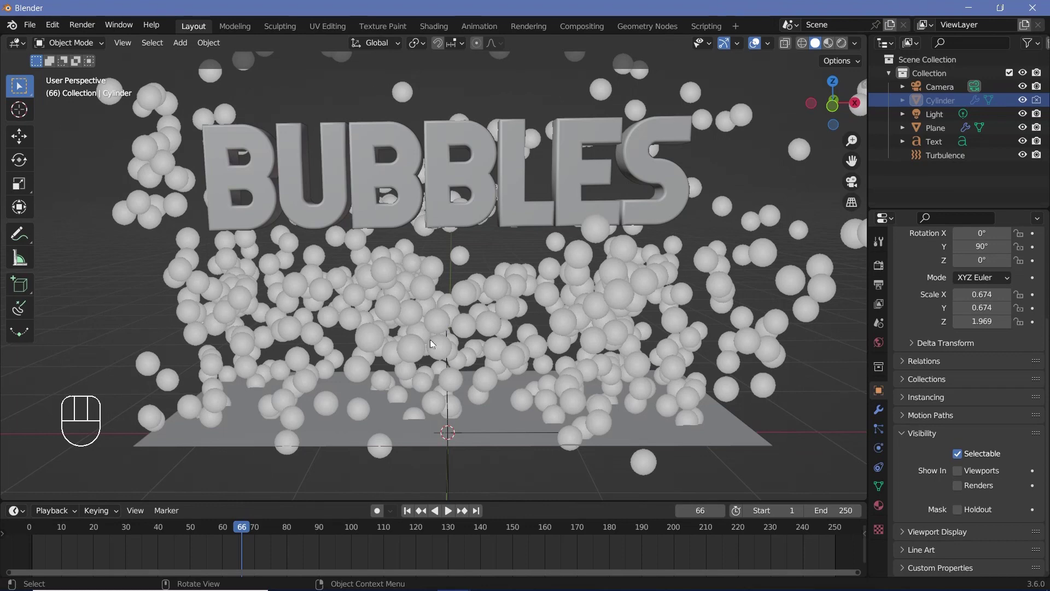
Select the plane, review its settings, and add a new UV sphere to the scene.
{"action": "left_click", "coordinate": [665, 476]}
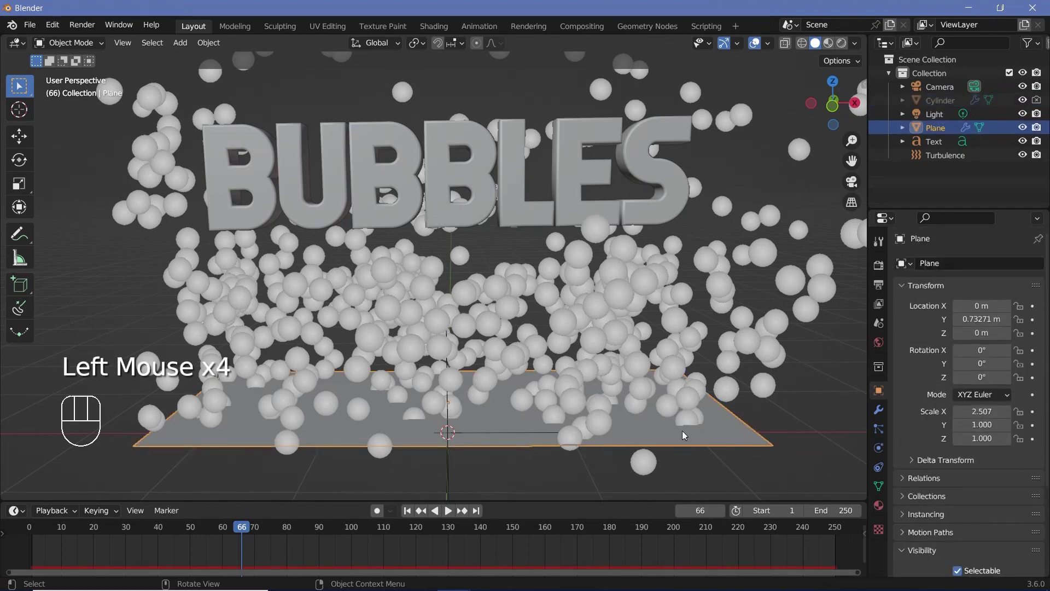
{"action": "left_click", "coordinate": [883, 436]}
{"action": "scroll", "scroll_direction": "down", "scroll_amount": 3}
{"action": "left_click", "coordinate": [912, 447]}
{"action": "scroll", "scroll_direction": "down", "scroll_amount": 3}
{"action": "left_click_drag", "start_coordinate": [965, 421], "coordinate": [988, 525]}
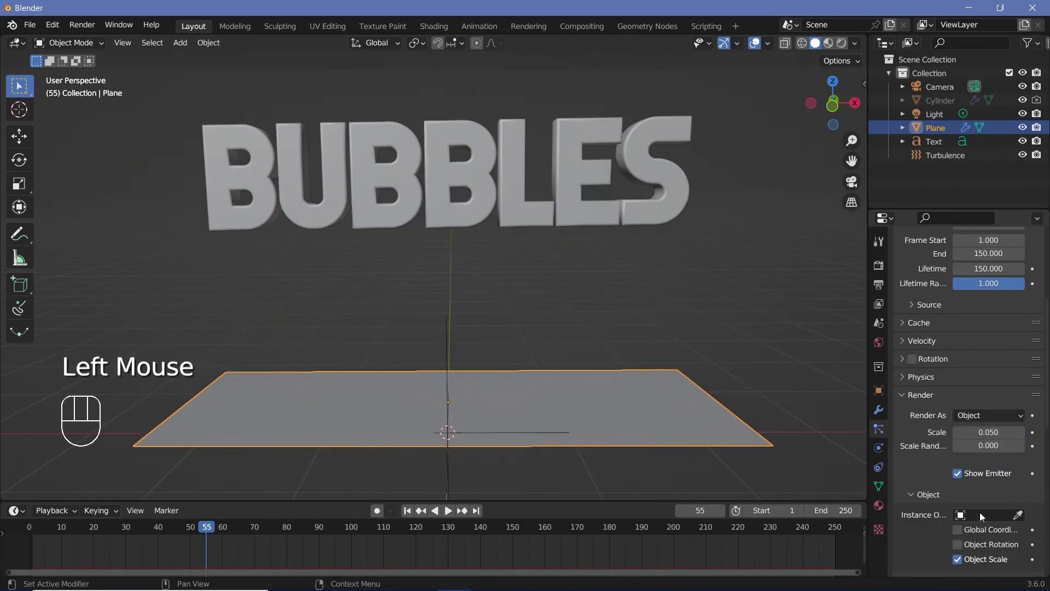
{"action": "key", "text": "shift+a"}
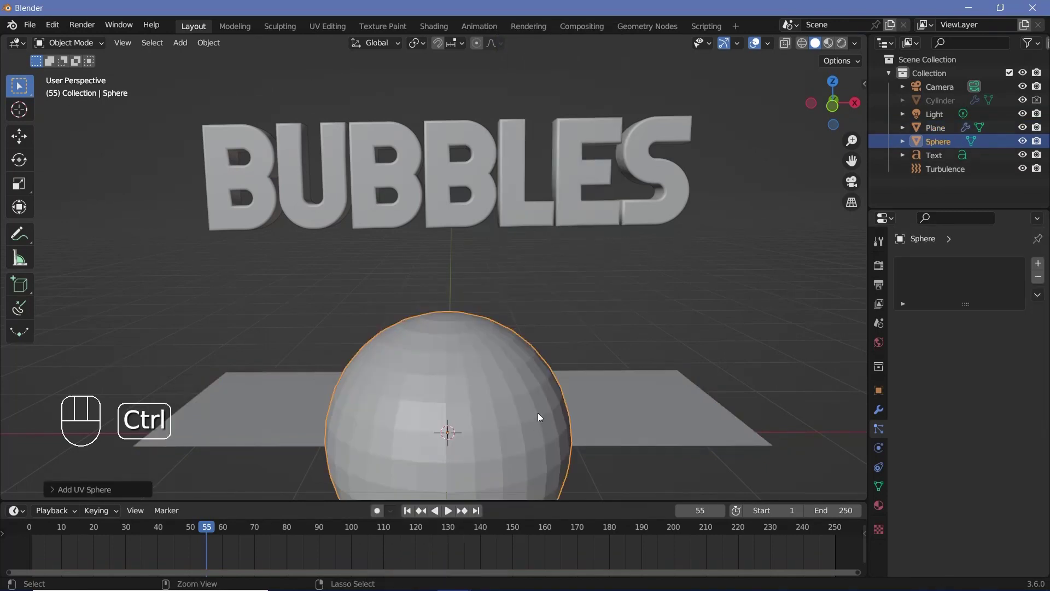
Start moving the new sphere along the X axis away from the BUBBLES text.
{"action": "key", "text": "ctrl+2"}
{"action": "left_click_drag", "start_coordinate": [214, 48], "coordinate": [272, 157]}
{"action": "scroll", "scroll_direction": "down", "scroll_amount": 3}
{"action": "scroll", "scroll_direction": "up", "scroll_amount": 3}
{"action": "key", "text": "g"}
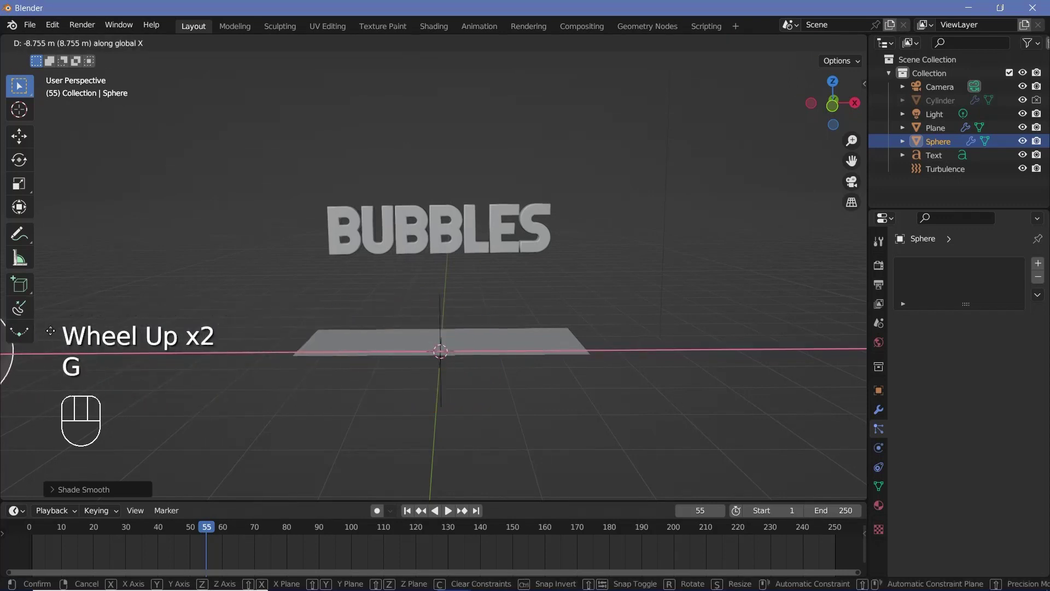
Confirm the sphere's position and raise the particle scale so instances render as varied spheres.
{"action": "left_click", "coordinate": [518, 370]}
{"action": "scroll", "scroll_direction": "down", "scroll_amount": 3}
{"action": "scroll", "scroll_direction": "down", "scroll_amount": 3}
{"action": "left_click_drag", "start_coordinate": [994, 450], "coordinate": [660, 445]}
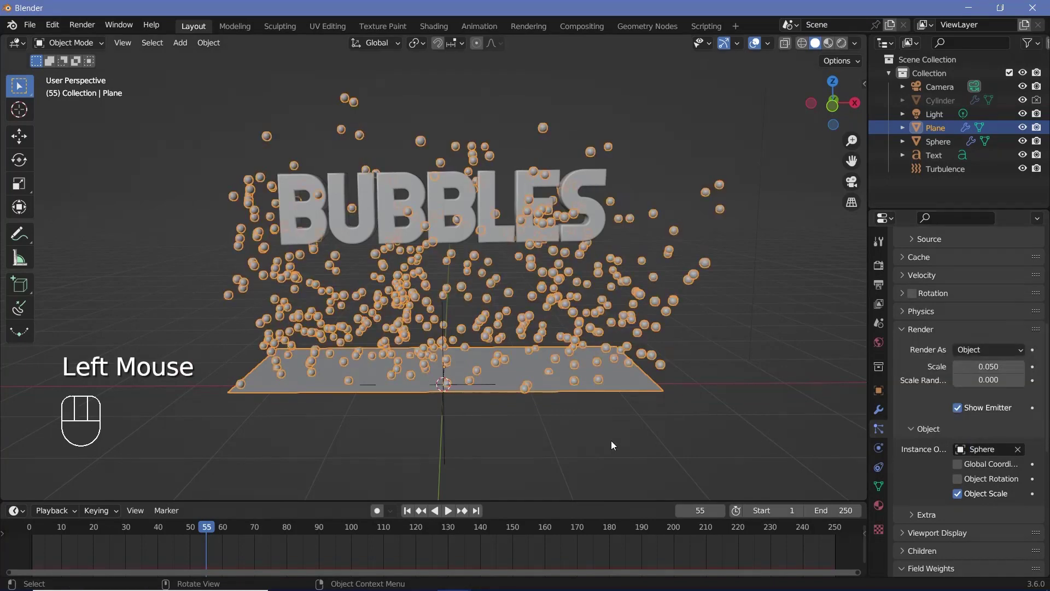
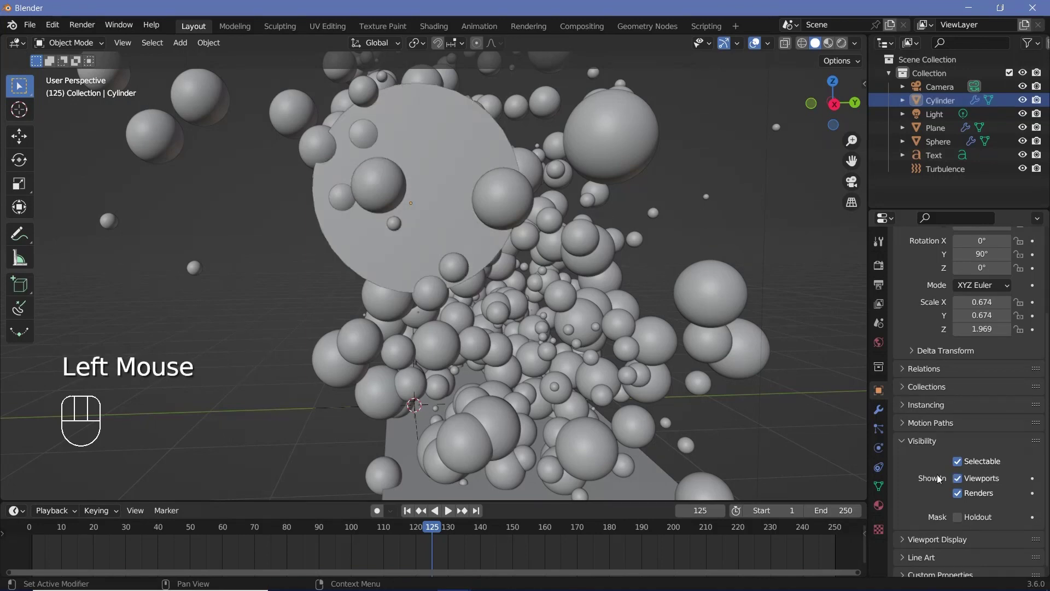
Set the cylinder's Viewport Display to show only as Bounds.
{"action": "middle_click", "coordinate": [468, 313]}
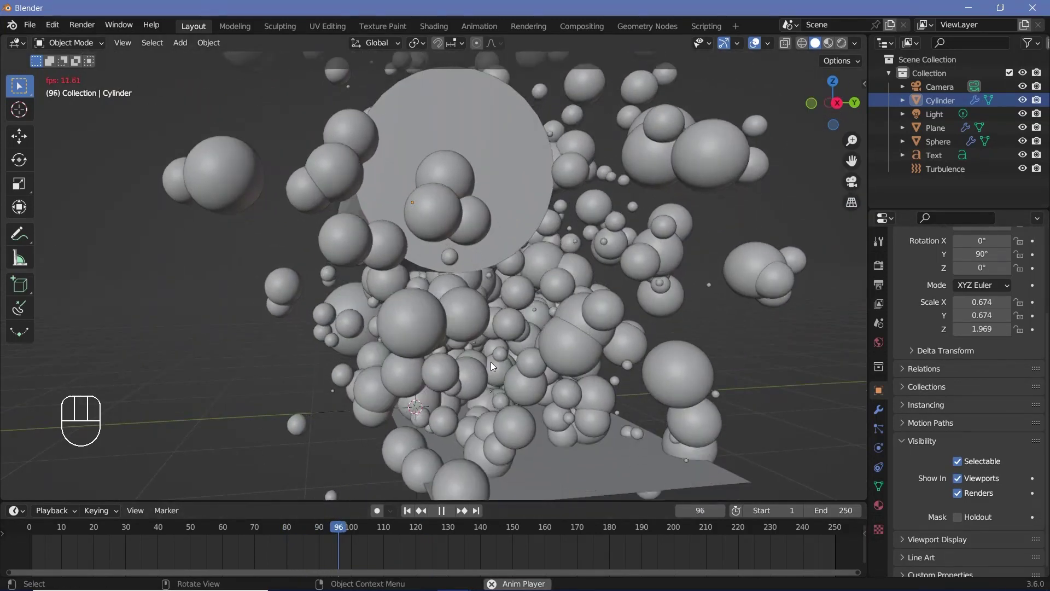
{"action": "middle_click", "coordinate": [527, 399]}
{"action": "left_click_drag", "start_coordinate": [476, 352], "coordinate": [562, 423]}
{"action": "key", "text": "space"}
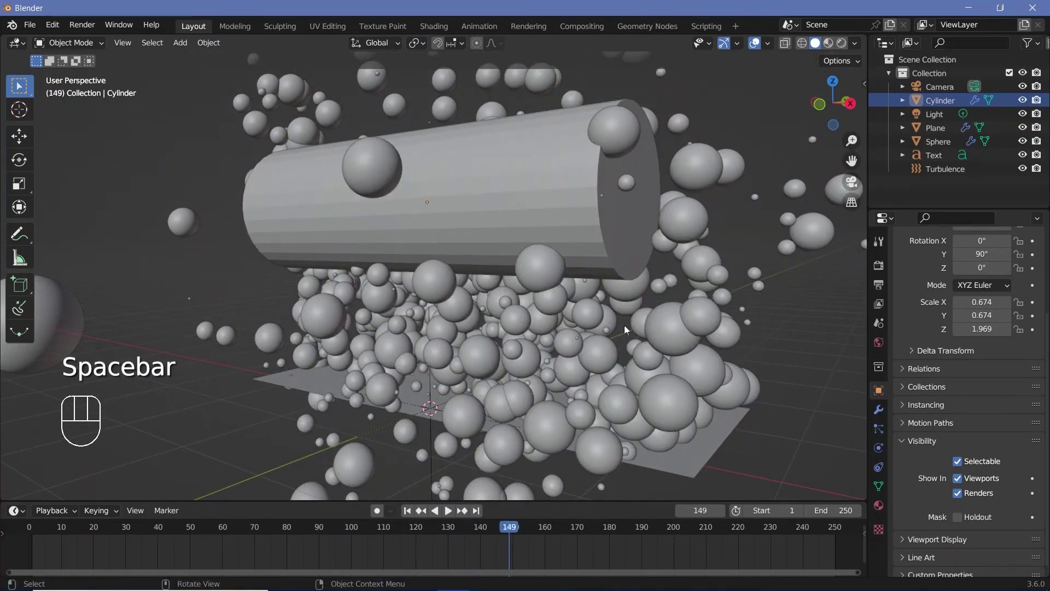
{"action": "scroll", "scroll_direction": "down", "scroll_amount": 3}
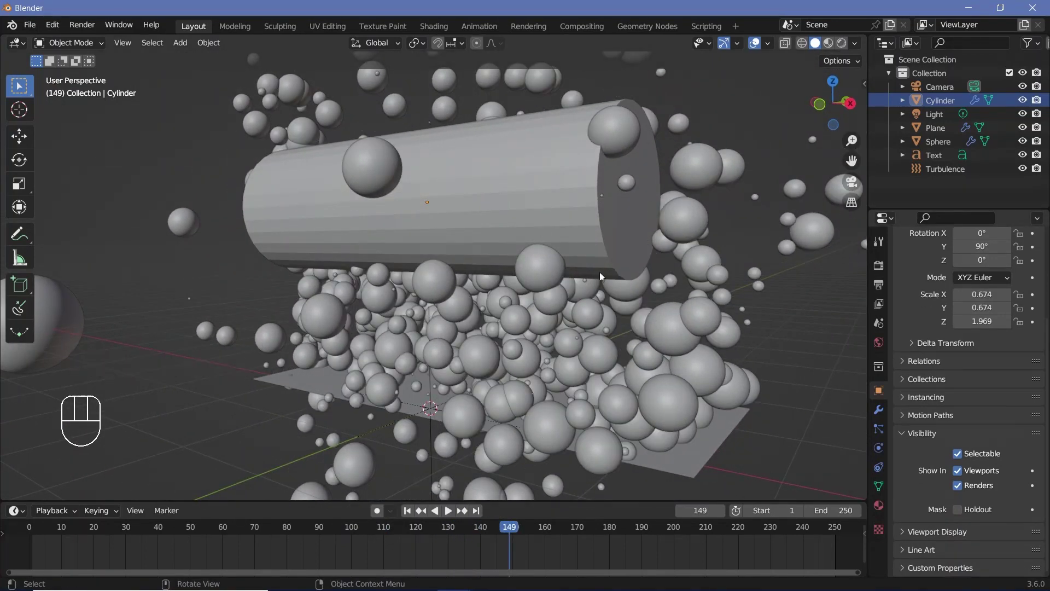
{"action": "left_click", "coordinate": [913, 537]}
{"action": "scroll", "scroll_direction": "down", "scroll_amount": 3}
{"action": "left_click_drag", "start_coordinate": [970, 516], "coordinate": [639, 417]}
Play the bubble animation and extend the timeline End to frame 300.
{"action": "left_click_drag", "start_coordinate": [622, 395], "coordinate": [646, 311]}
{"action": "left_click_drag", "start_coordinate": [358, 530], "coordinate": [586, 413]}
{"action": "key", "text": "space"}
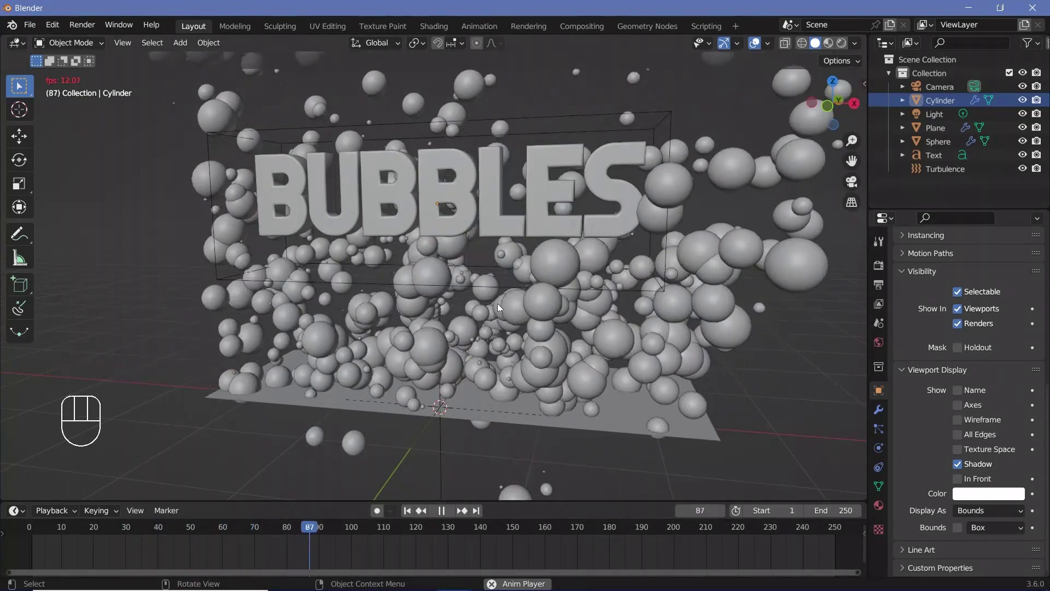
{"action": "middle_click", "coordinate": [585, 303]}
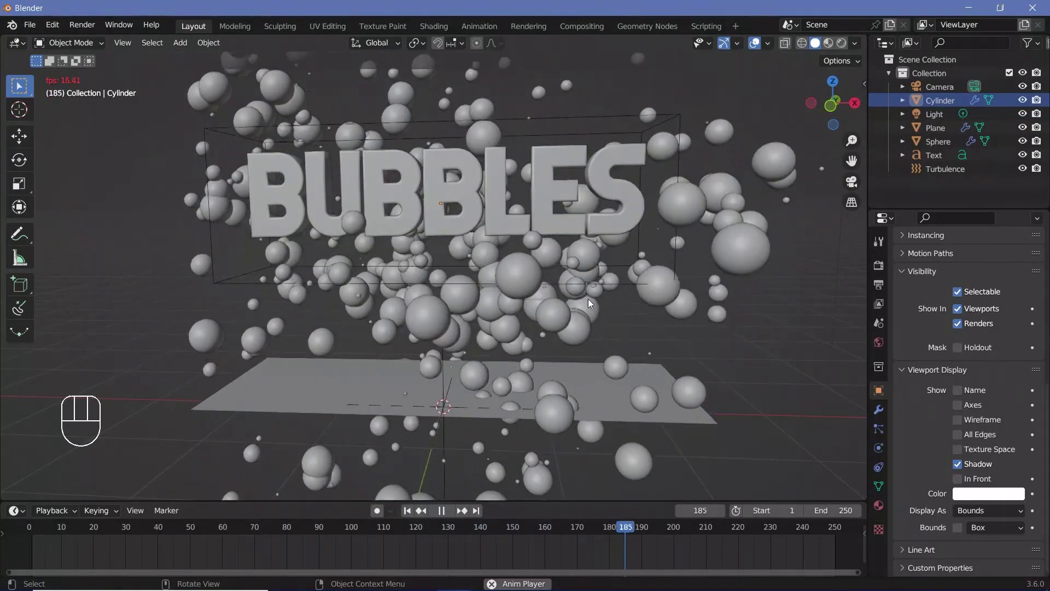
{"action": "key", "text": "space"}
{"action": "left_click", "coordinate": [834, 554]}
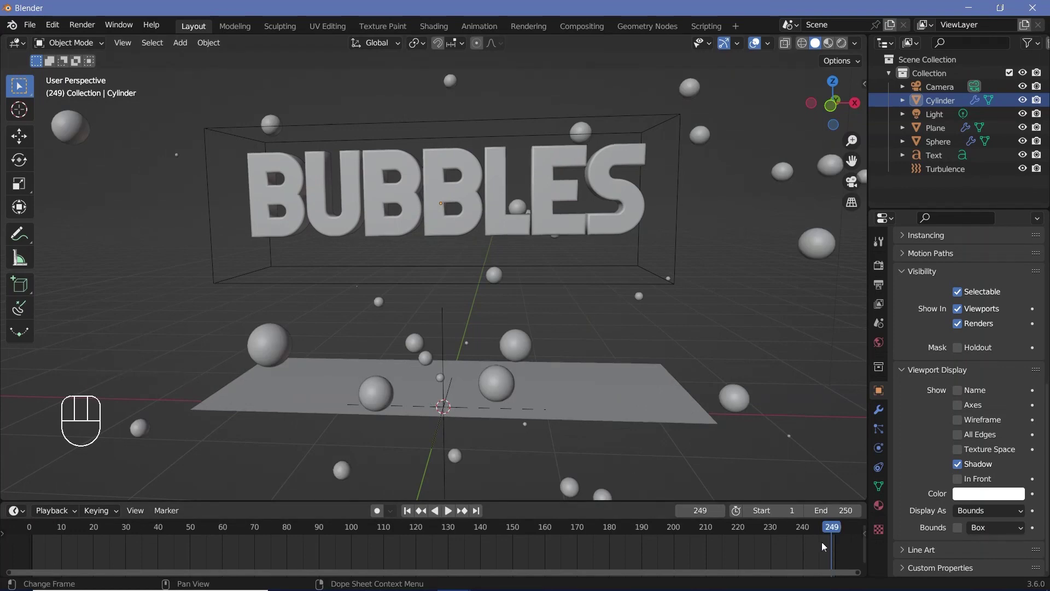
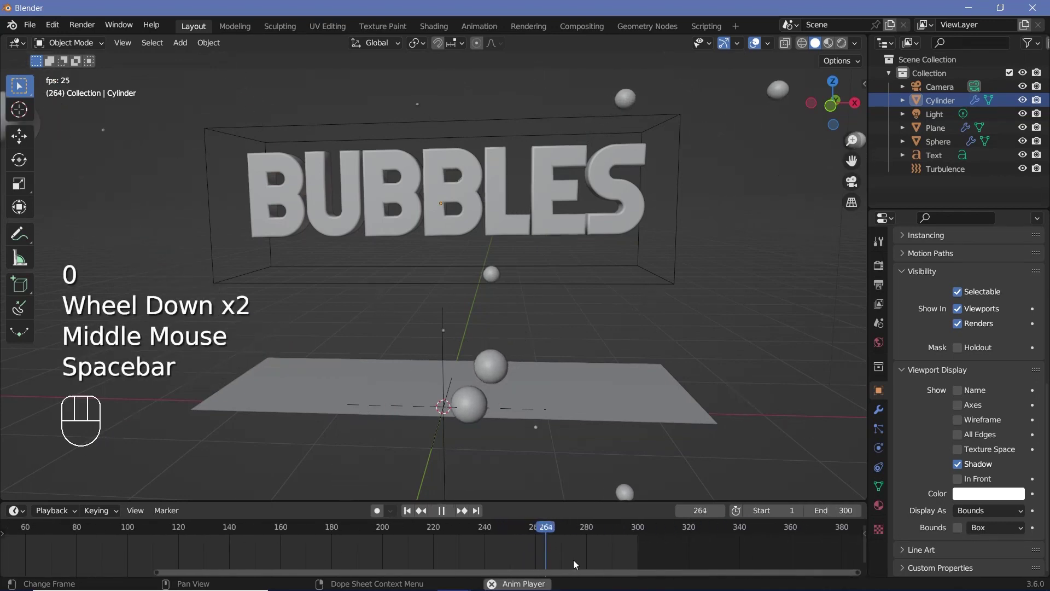
{"action": "key", "text": "space"}
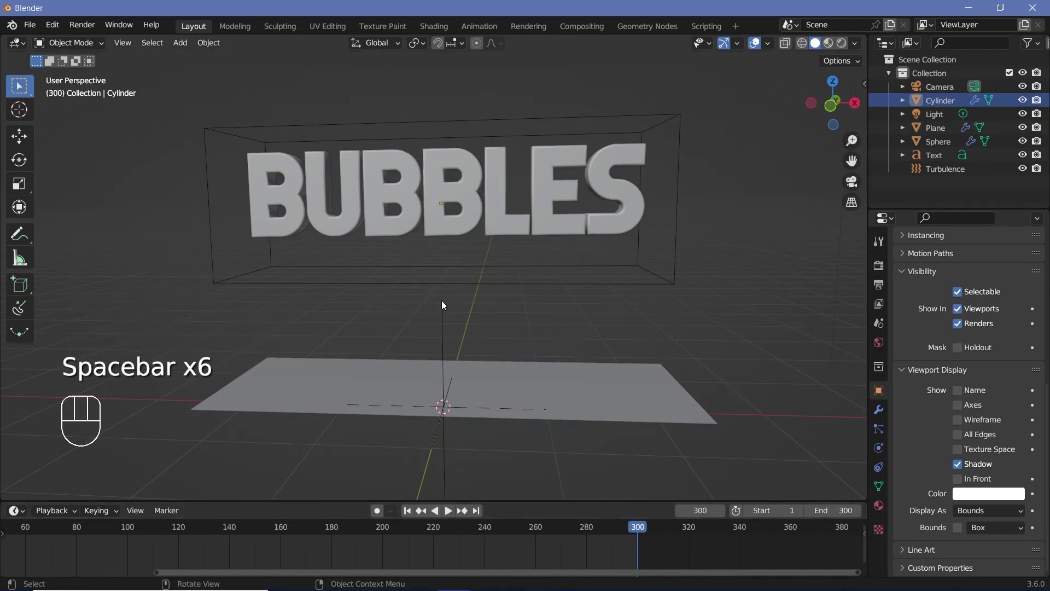
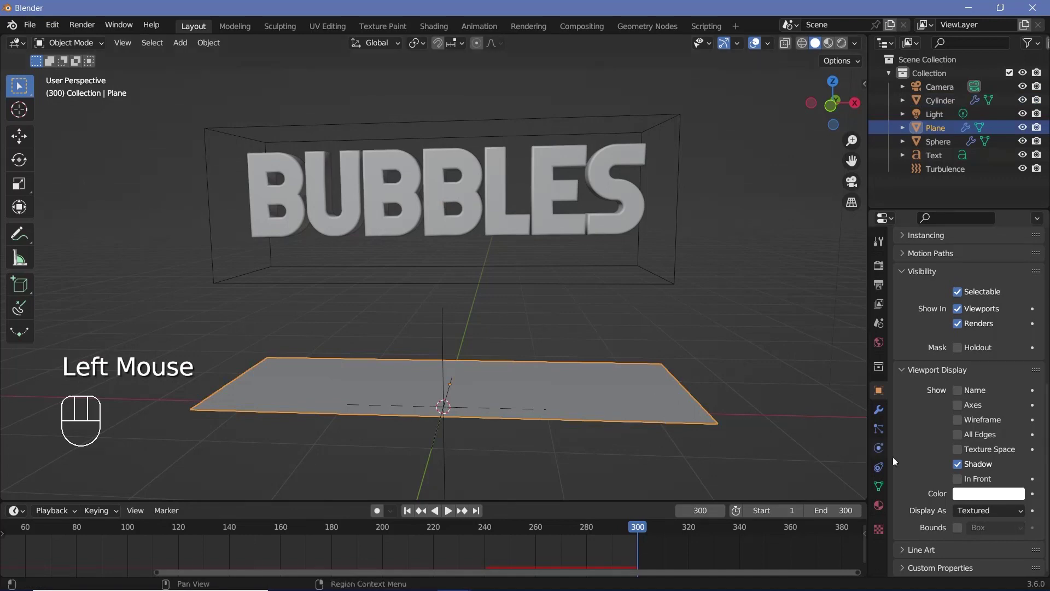
Bake the plane's particle simulation cache for 300 frames.
{"action": "left_click", "coordinate": [881, 433]}
{"action": "scroll", "scroll_direction": "up", "scroll_amount": 3}
{"action": "left_click", "coordinate": [908, 356]}
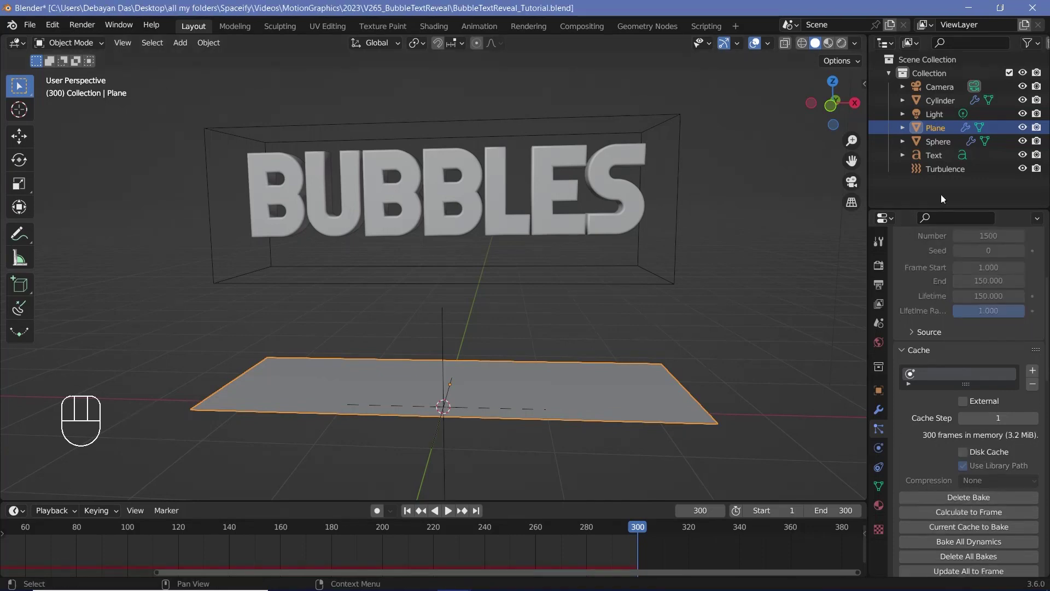
Hide the cylinder from viewport and renders in the Outliner and play the baked animation.
{"action": "left_click", "coordinate": [950, 105]}
{"action": "left_click", "coordinate": [1027, 106]}
{"action": "left_click", "coordinate": [1039, 106]}
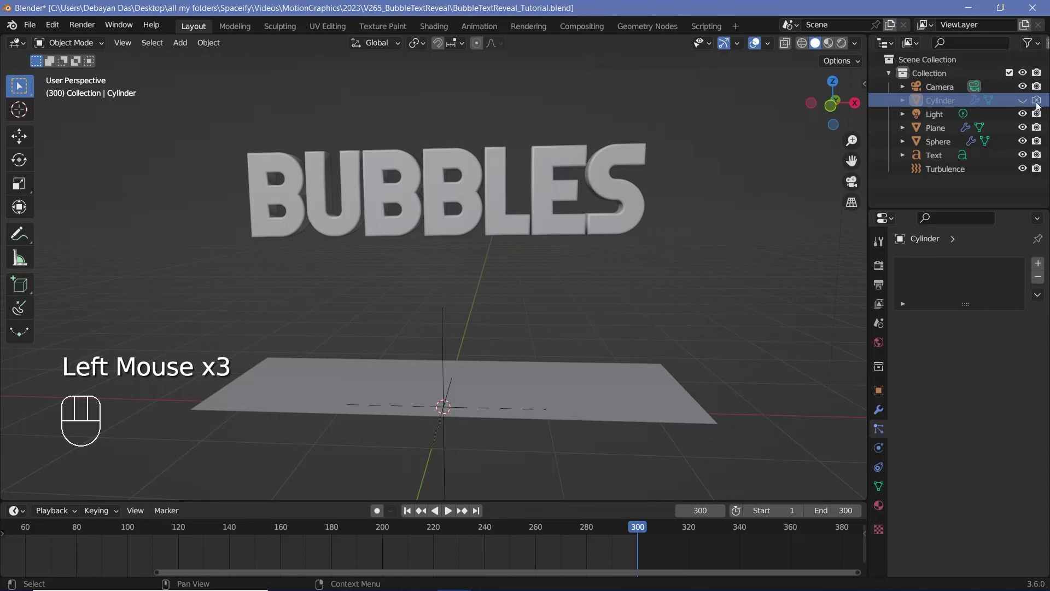
{"action": "key", "text": "space"}
{"action": "middle_click", "coordinate": [534, 270]}
{"action": "scroll", "scroll_direction": "up", "scroll_amount": 3}
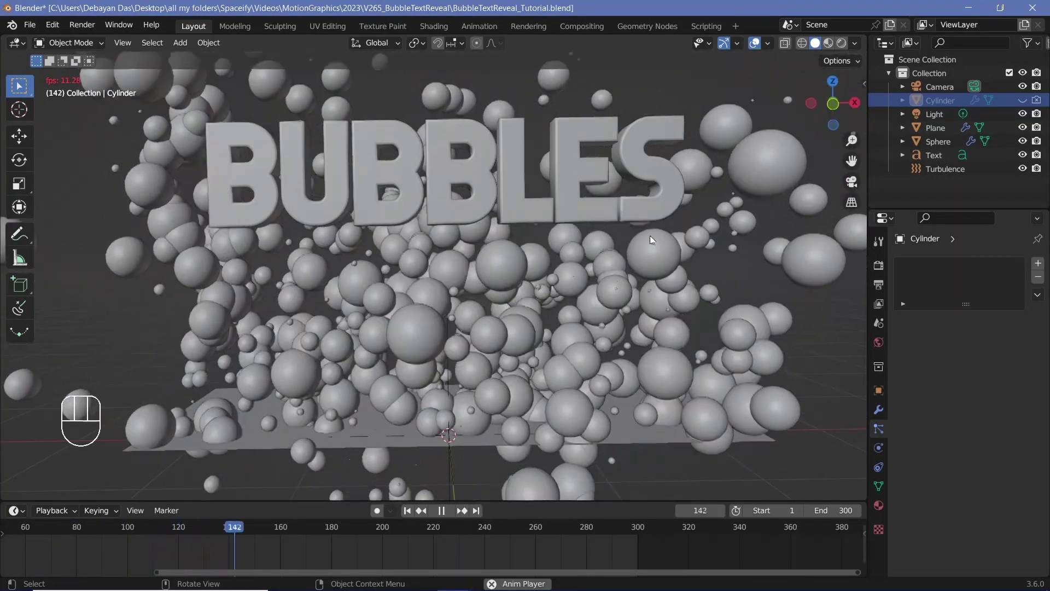
{"action": "key", "text": "space"}
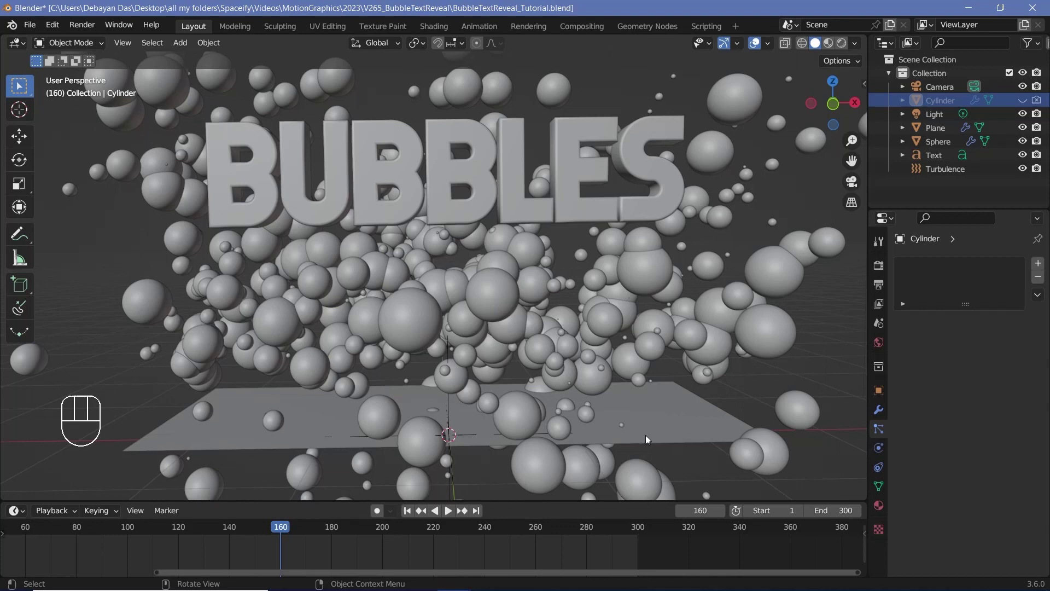
Uncheck Show Emitter for the plane in the particle Render and Viewport Display panels.
{"action": "left_click", "coordinate": [657, 430]}
{"action": "scroll", "scroll_direction": "down", "scroll_amount": 3}
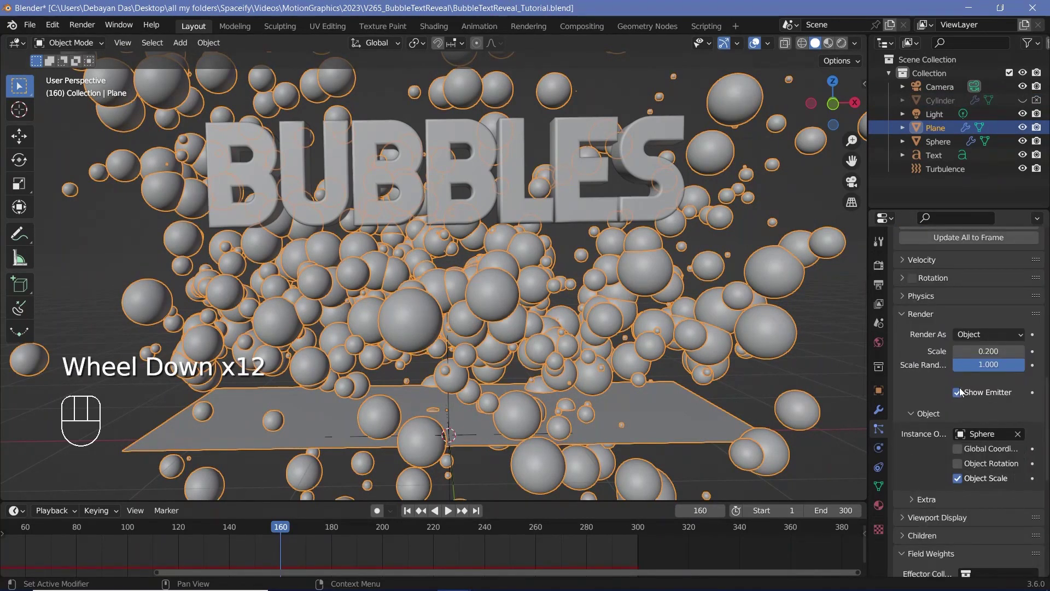
{"action": "left_click", "coordinate": [963, 397]}
{"action": "left_click", "coordinate": [921, 516]}
{"action": "scroll", "scroll_direction": "down", "scroll_amount": 3}
{"action": "scroll", "scroll_direction": "down", "scroll_amount": 3}
{"action": "left_click", "coordinate": [958, 509]}
Enable Screen Space Reflections and set the View Transform to Standard.
{"action": "left_click", "coordinate": [756, 50]}
{"action": "key", "text": "space"}
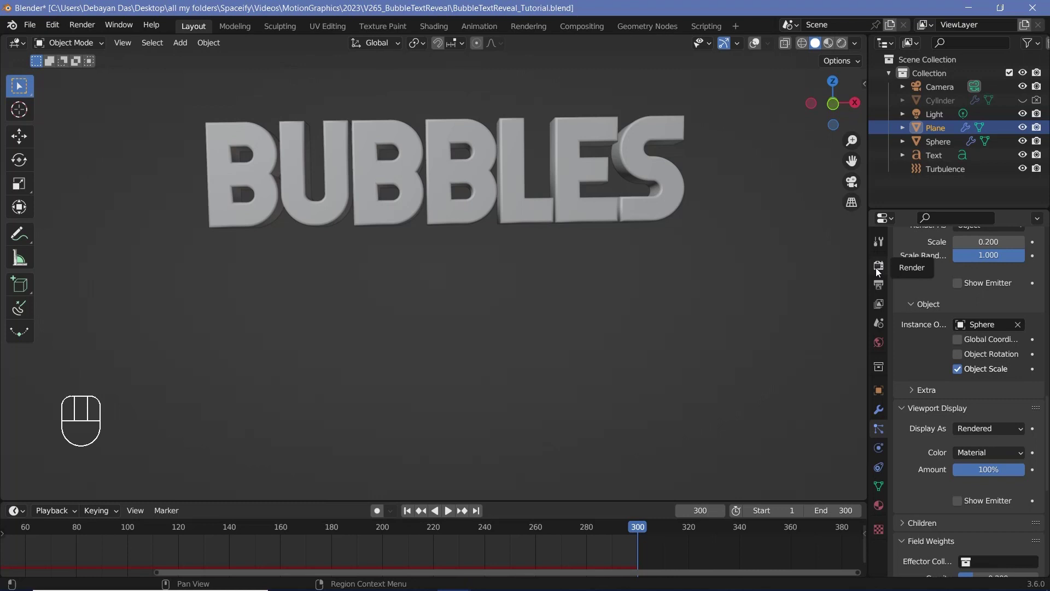
{"action": "left_click", "coordinate": [879, 271]}
{"action": "scroll", "scroll_direction": "up", "scroll_amount": 3}
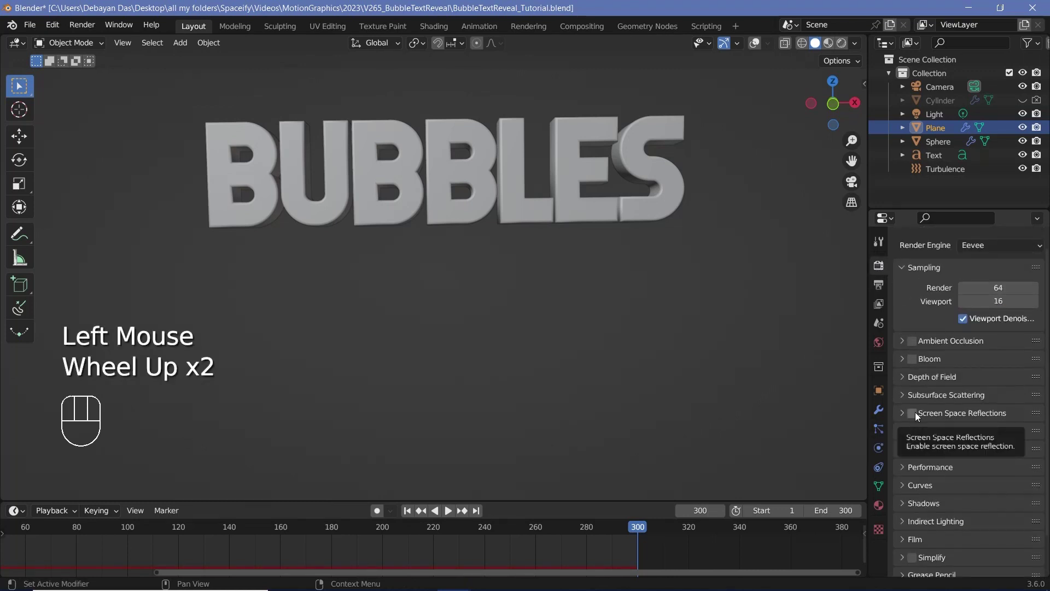
{"action": "left_click", "coordinate": [918, 418]}
{"action": "left_click", "coordinate": [915, 366]}
{"action": "scroll", "scroll_direction": "down", "scroll_amount": 3}
{"action": "left_click", "coordinate": [908, 574]}
Review the Output properties format settings for frame rate and path.
{"action": "scroll", "scroll_direction": "down", "scroll_amount": 3}
{"action": "left_click_drag", "start_coordinate": [992, 487], "coordinate": [989, 498]}
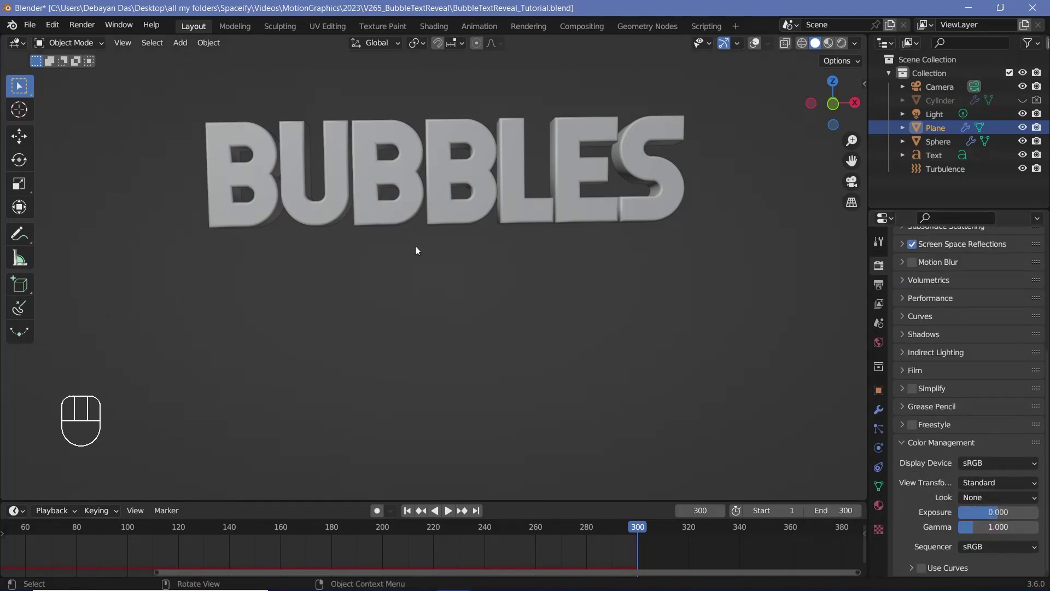
{"action": "scroll", "scroll_direction": "up", "scroll_amount": 3}
{"action": "left_click", "coordinate": [881, 289]}
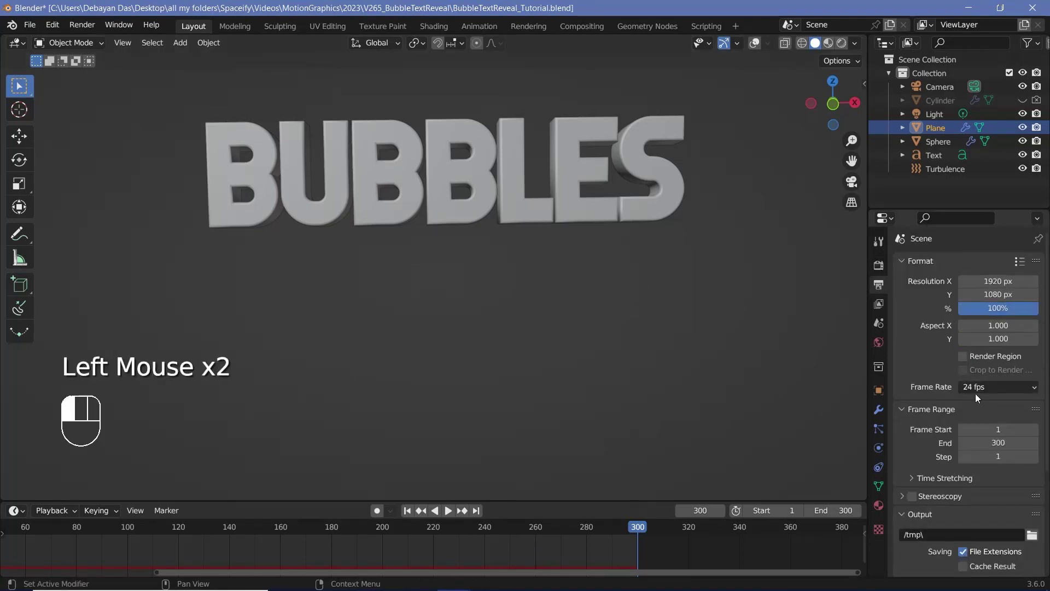
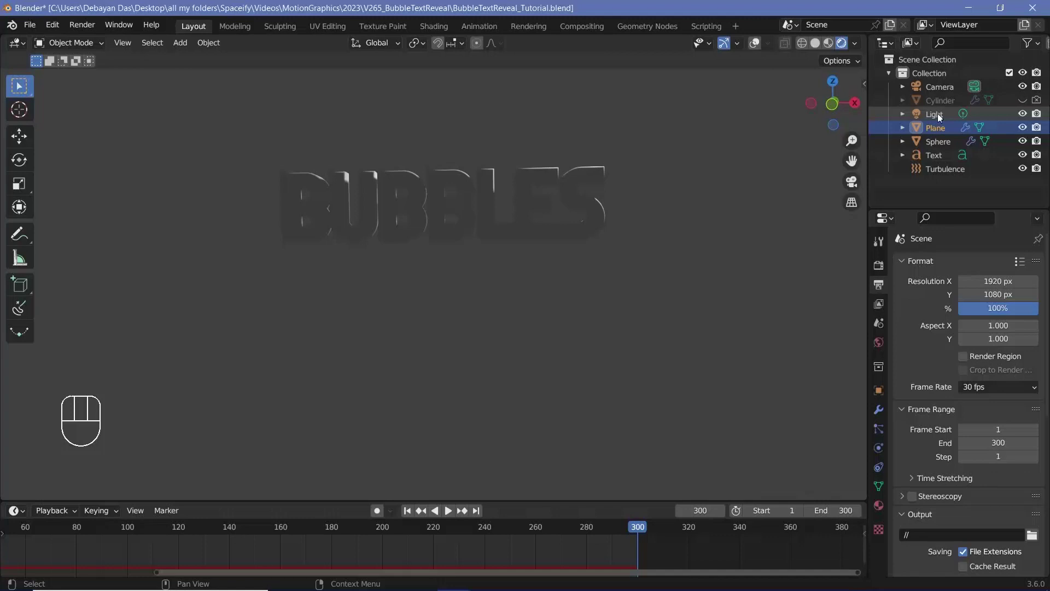
Delete the light and set the world background colour toward white.
{"action": "left_click_drag", "start_coordinate": [939, 117], "coordinate": [991, 125]}
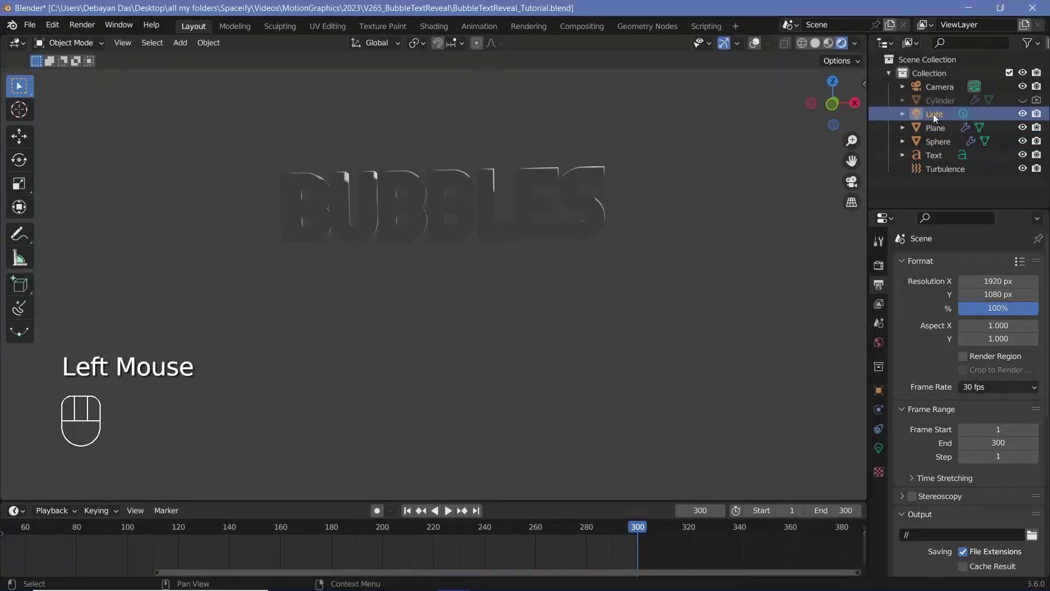
{"action": "key", "text": "Delete"}
{"action": "left_click", "coordinate": [878, 349]}
{"action": "left_click", "coordinate": [1012, 357]}
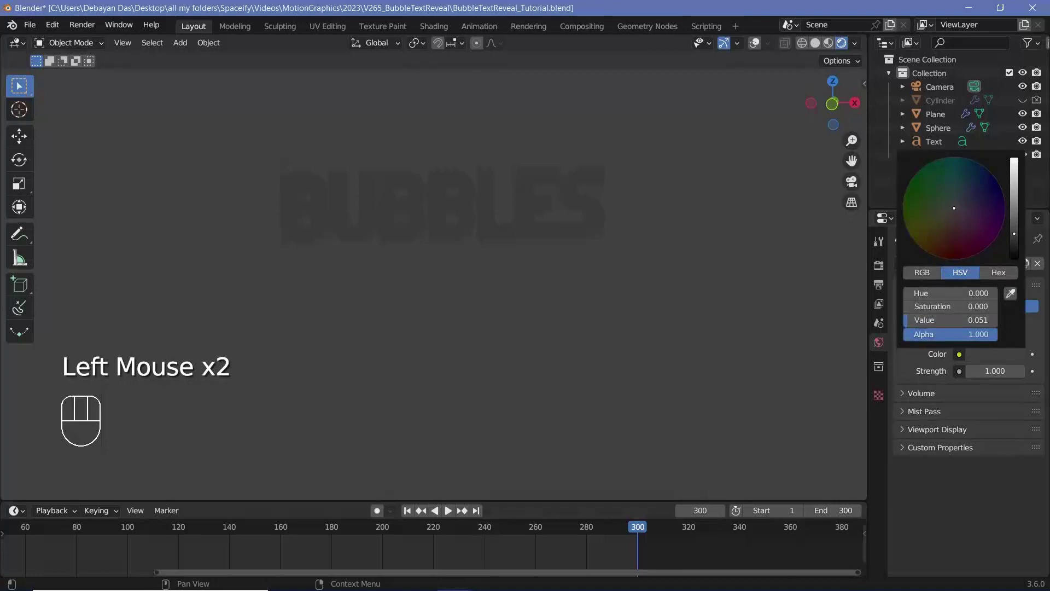
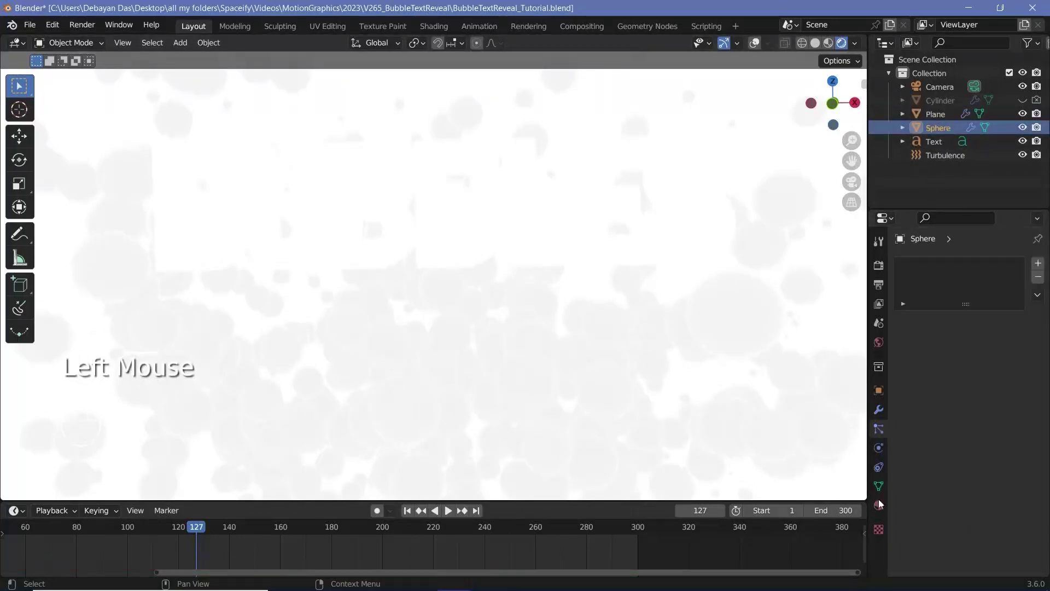
Create a new Principled BSDF material for the sphere.
{"action": "left_click", "coordinate": [884, 512]}
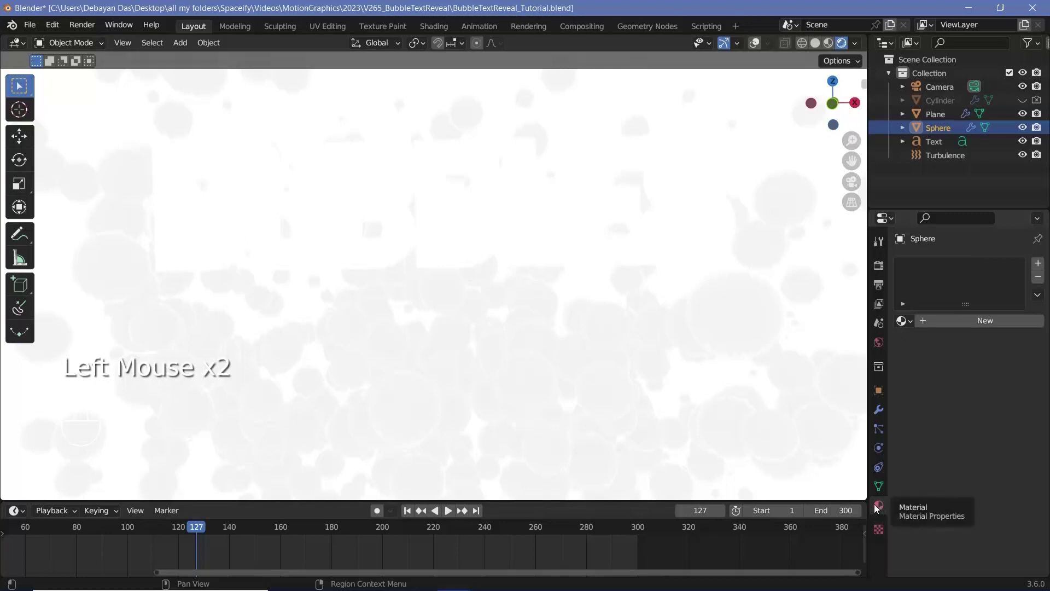
{"action": "left_click", "coordinate": [961, 326]}
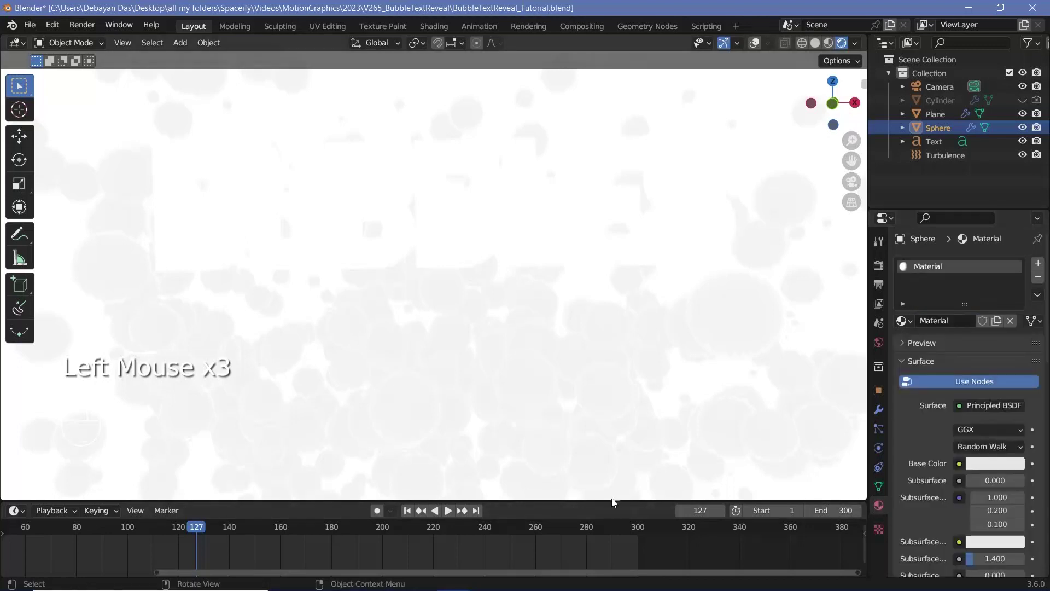